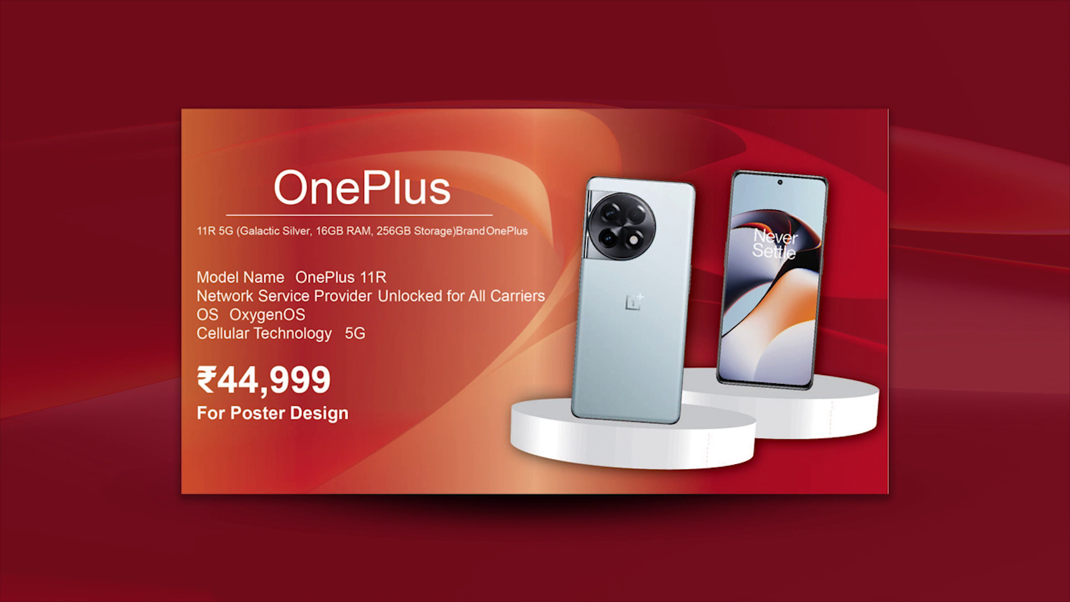
Step: Blend the wave image over the red-orange gradient rectangle in Multiply mode at about 79% opacity
left_click(584, 362)
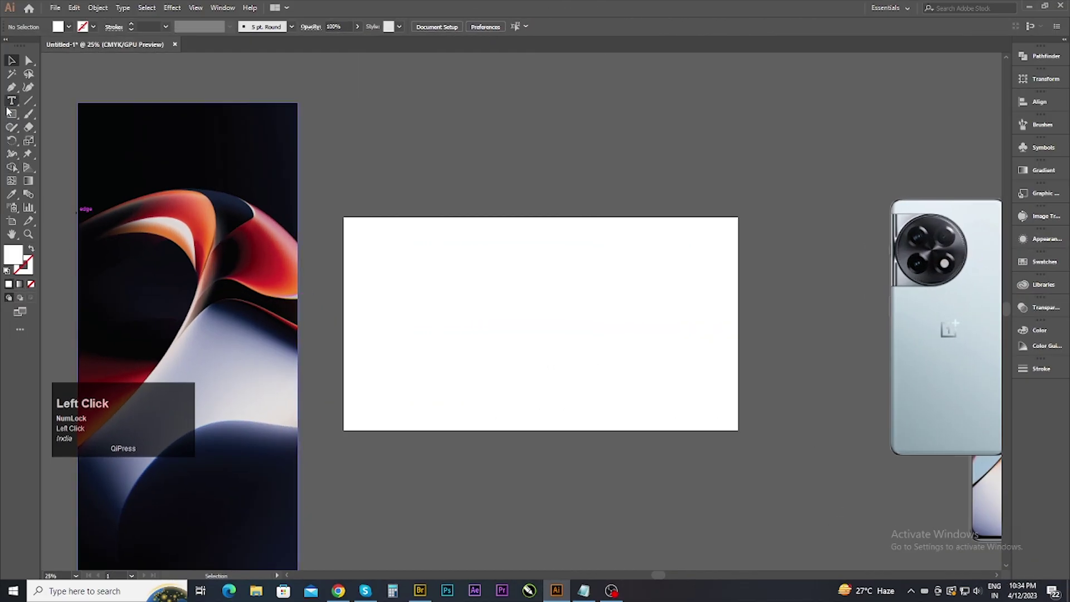
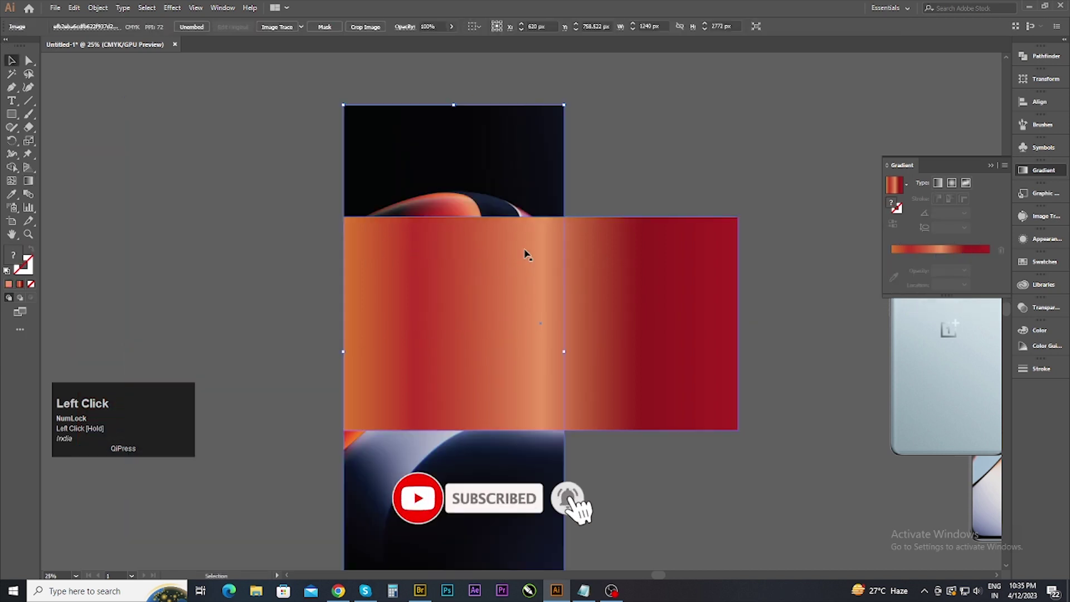
key("shift+]")
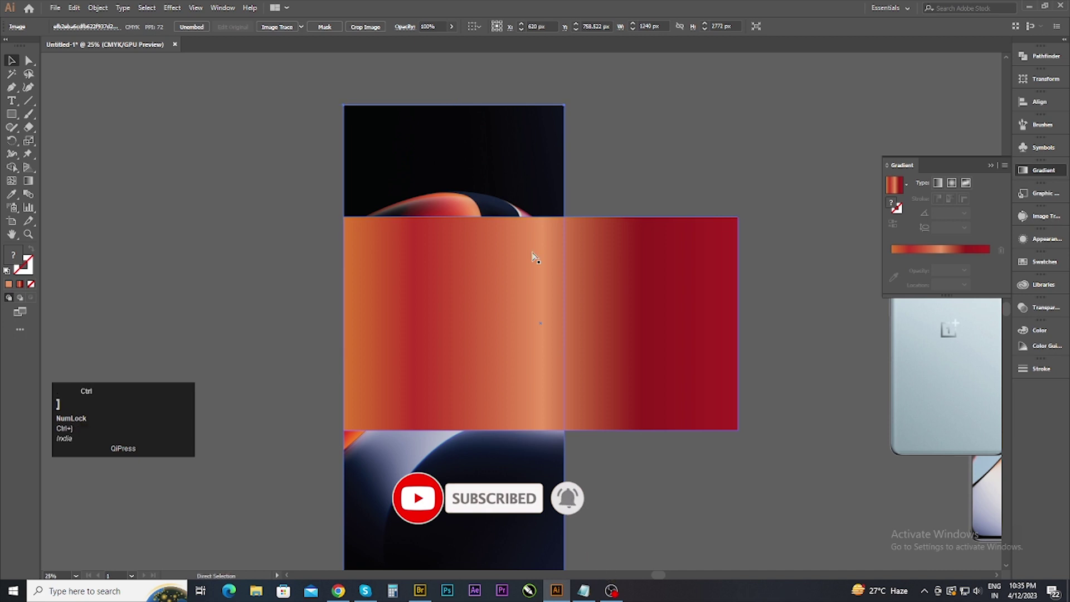
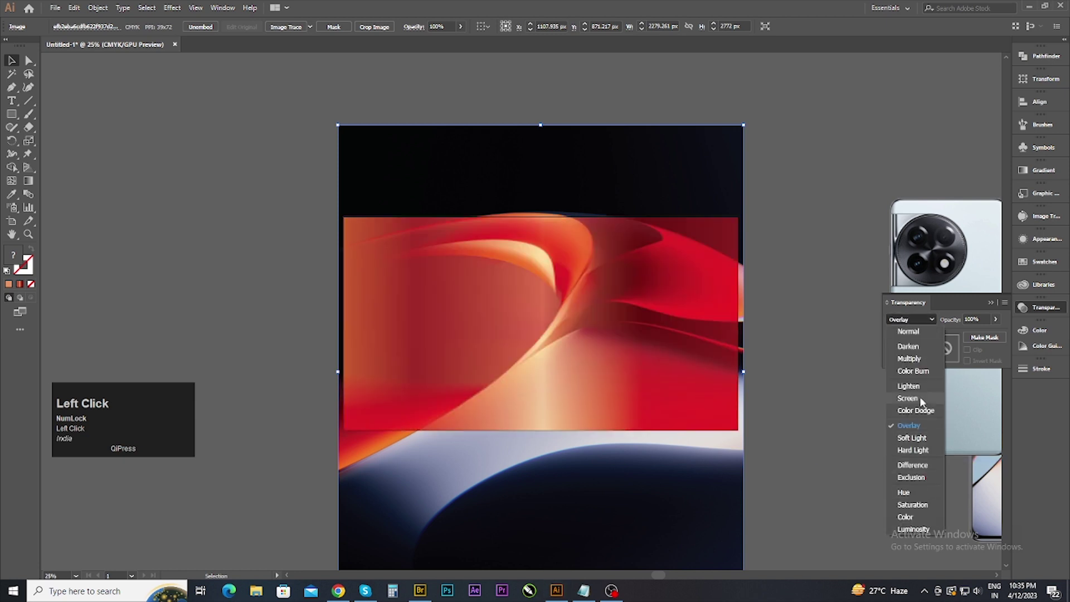
left_click_drag(928, 509, 558, 278)
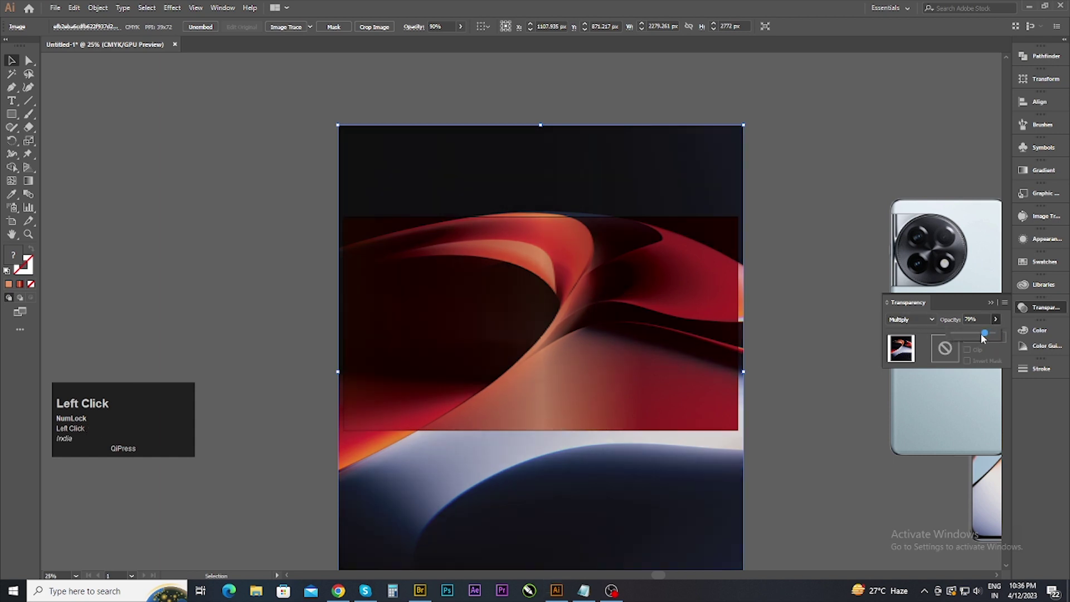
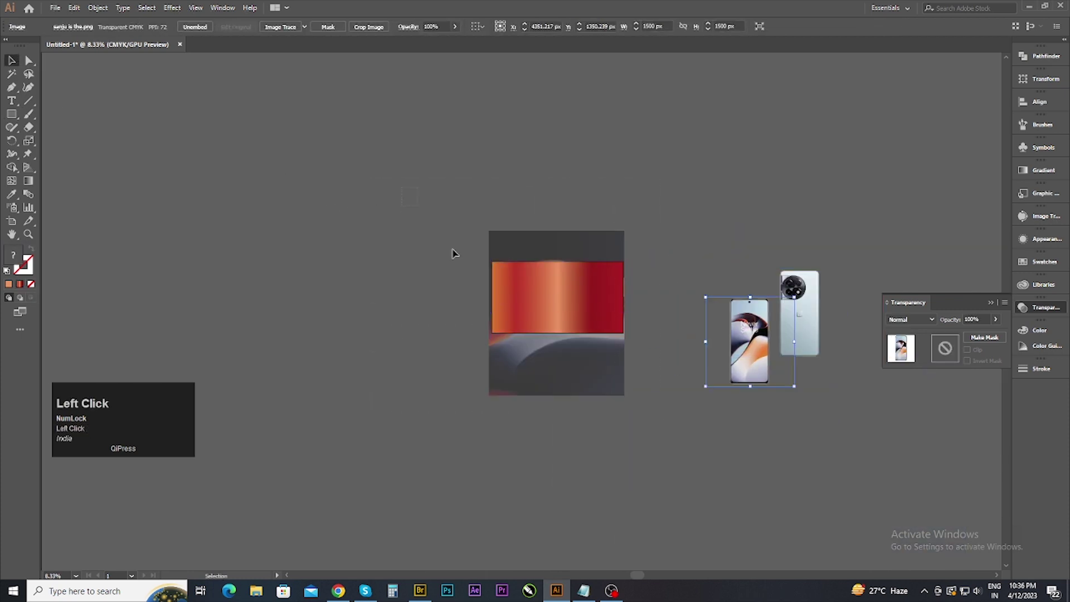
Step: Make a clipping mask so the wave background is trimmed to the banner rectangle, then select the clipped group
right_click(579, 304)
left_click(620, 387)
scroll("up", 3)
left_click(589, 326)
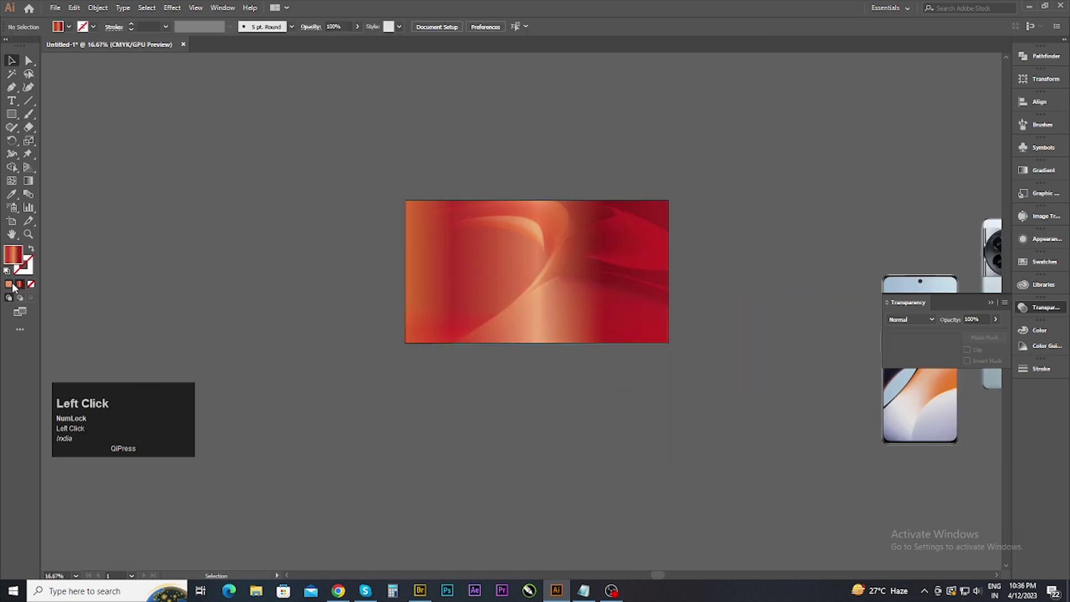
left_click(517, 313)
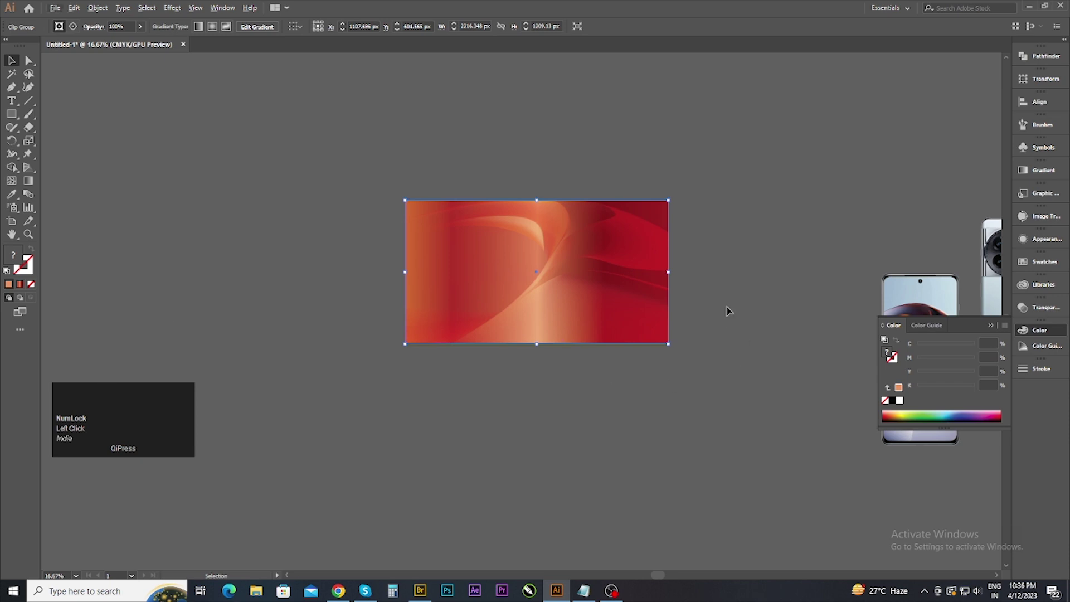
scroll("up", 3)
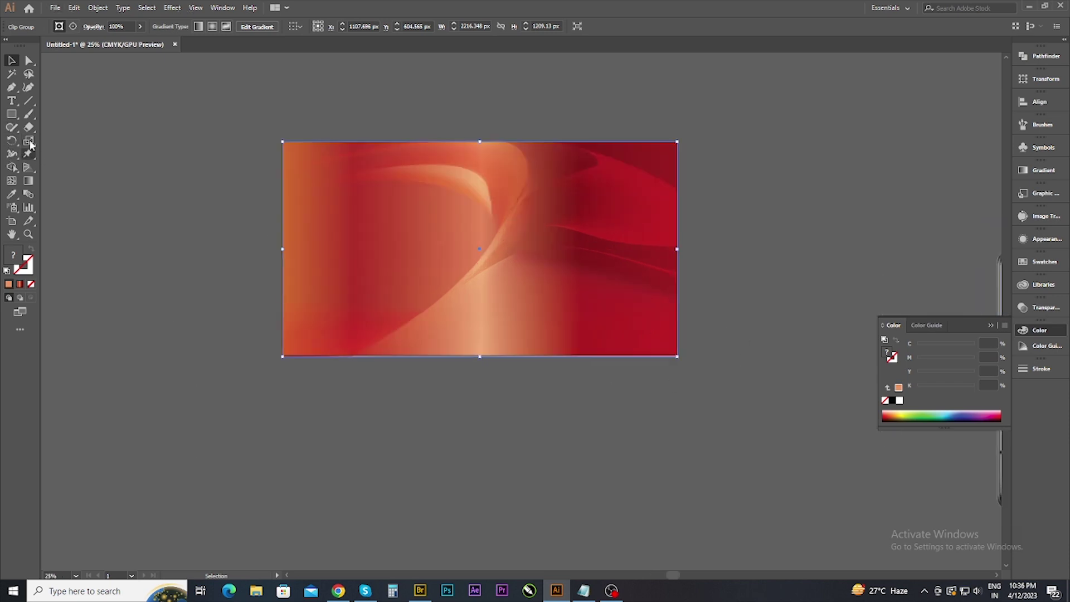
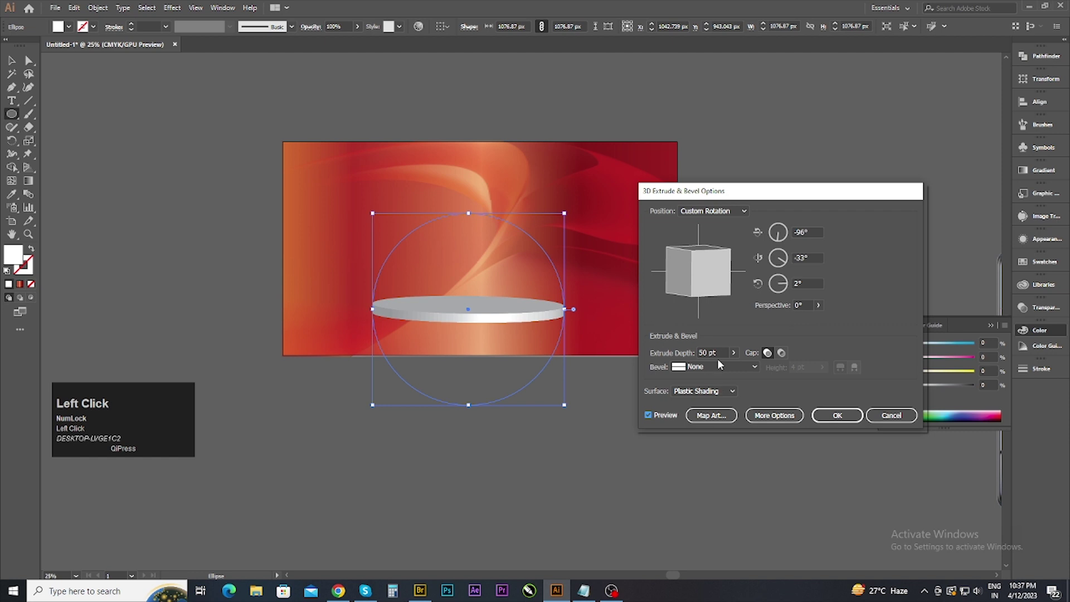
Step: Thicken the extruded white podium and tune its plastic-shading light intensity in Extrude & Bevel
left_click_drag(819, 311, 770, 425)
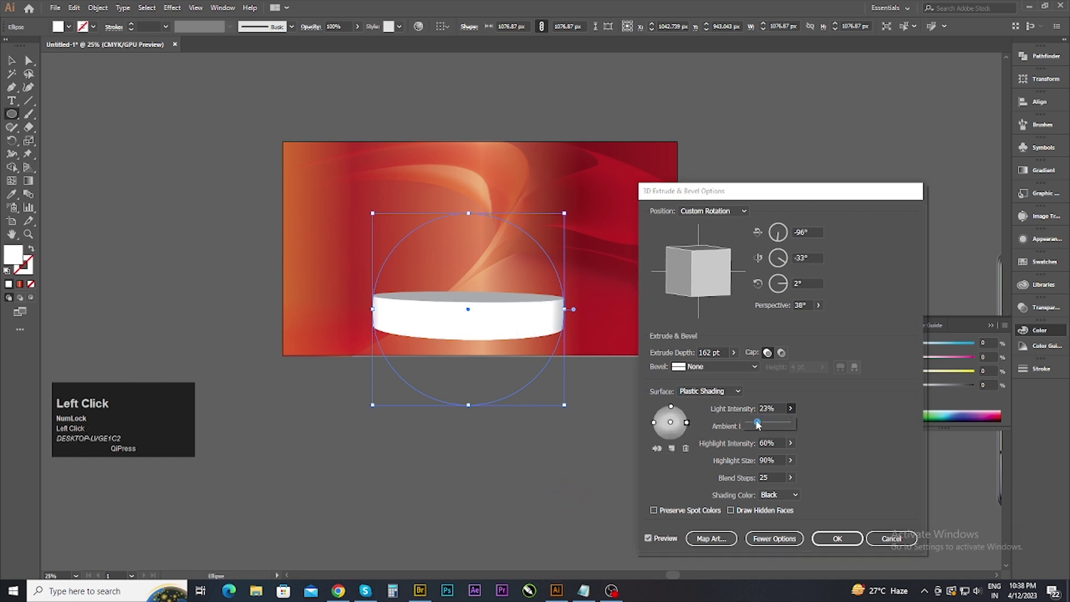
left_click(698, 425)
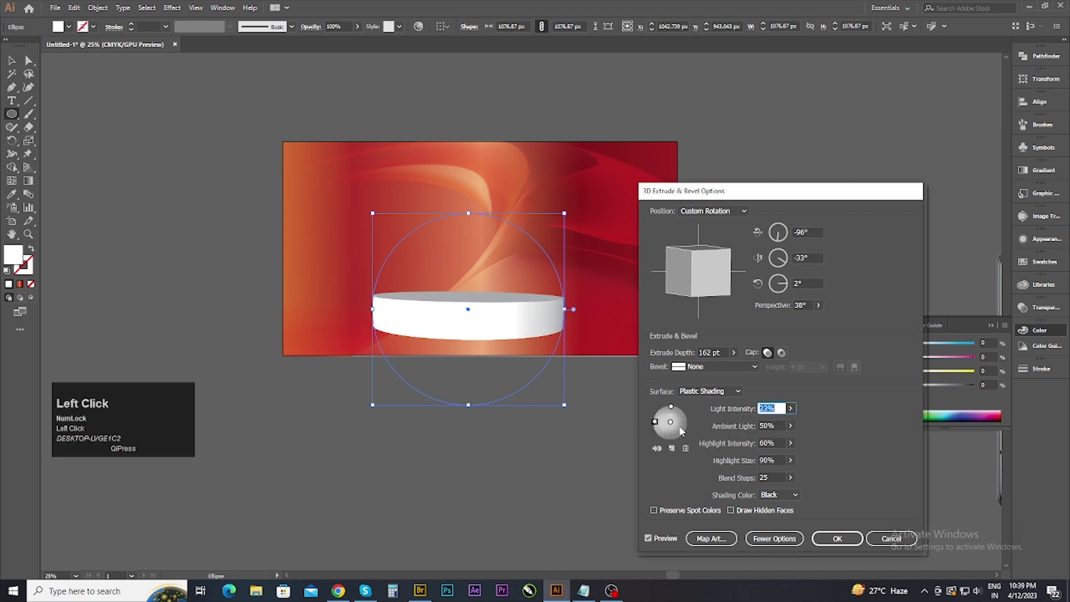
left_click(715, 425)
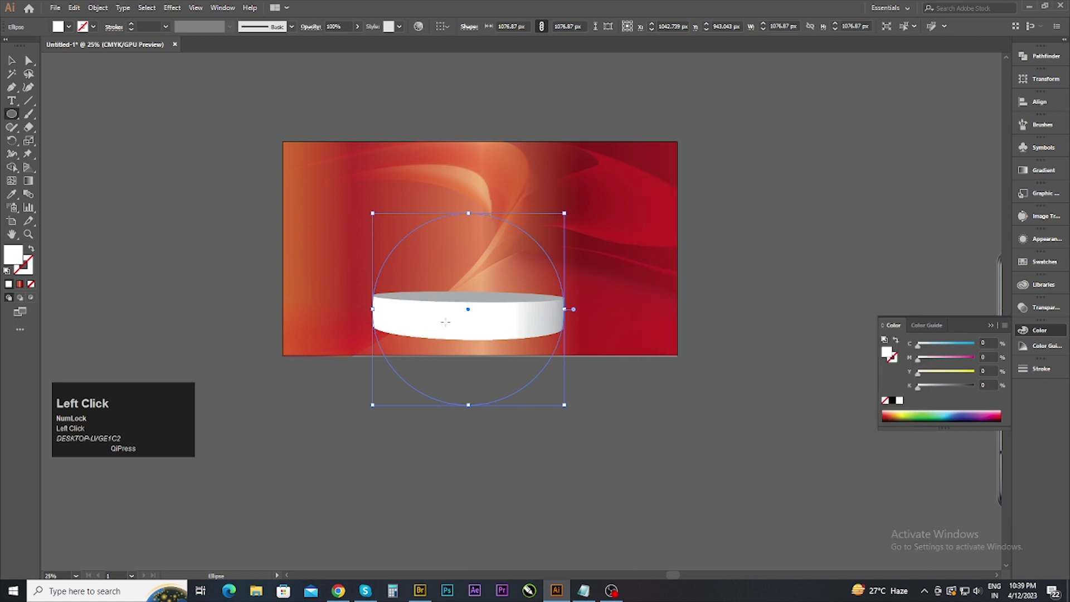
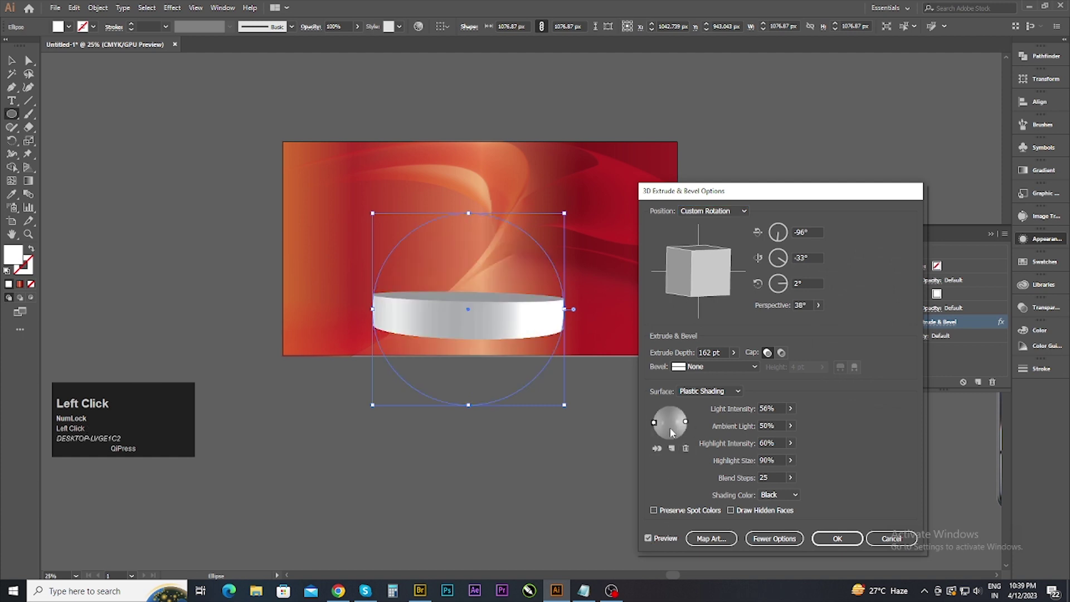
key("ctrl+z")
left_click_drag(678, 452, 774, 422)
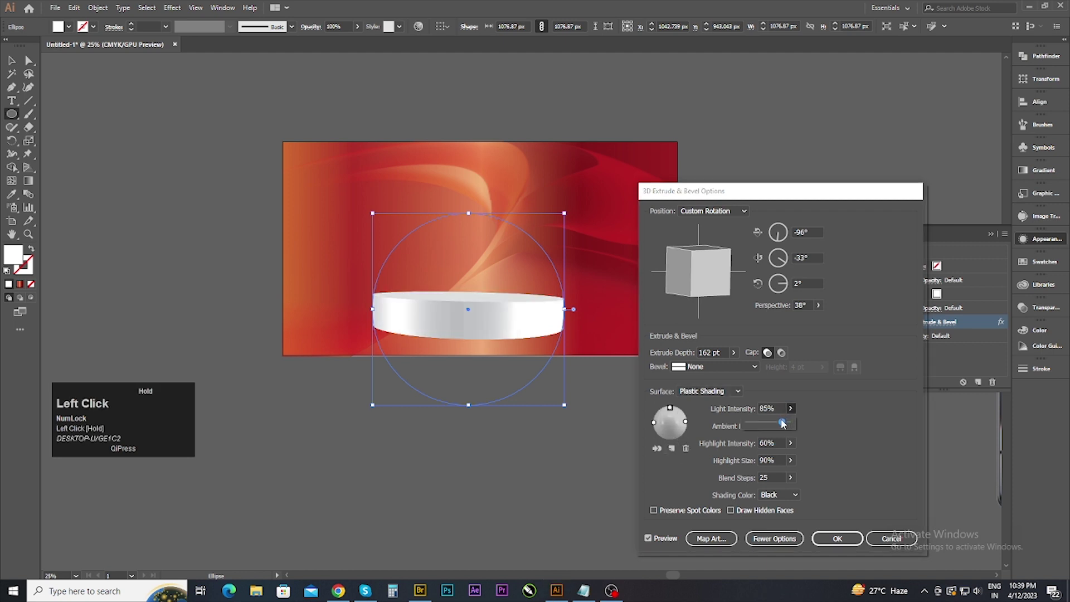
left_click_drag(774, 422, 719, 391)
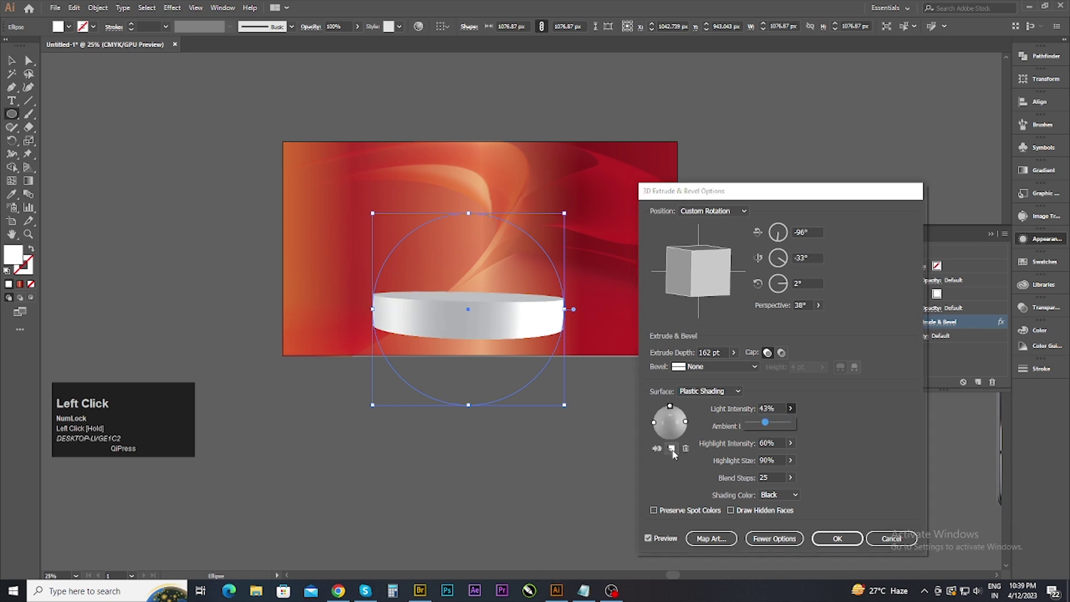
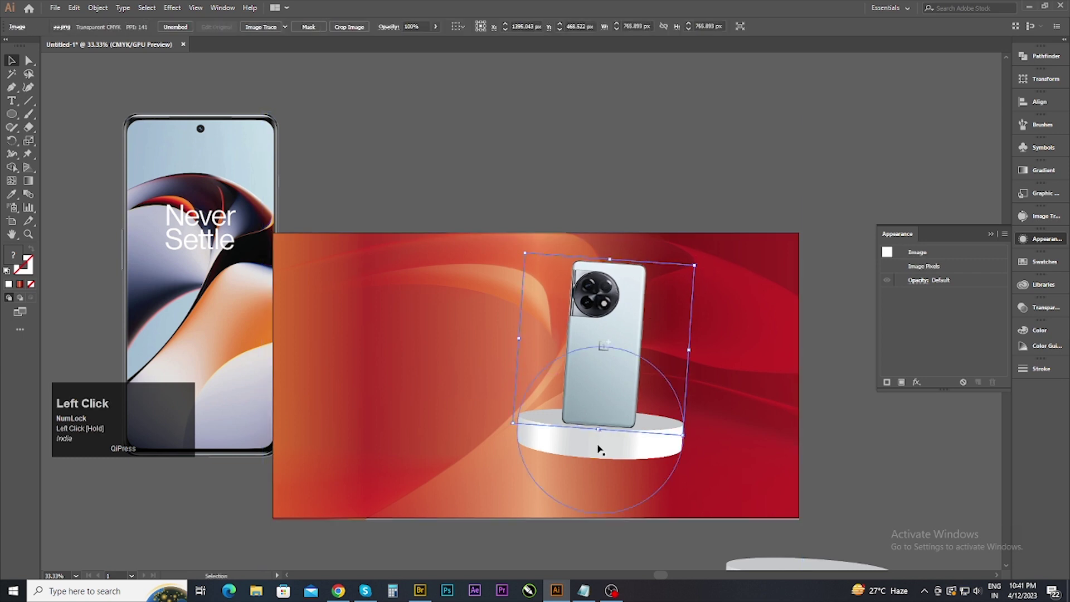
Step: Select the silver phone with its podium and stack the front-facing phone above the background
left_click(196, 32)
key("ctrl+z")
left_click(316, 32)
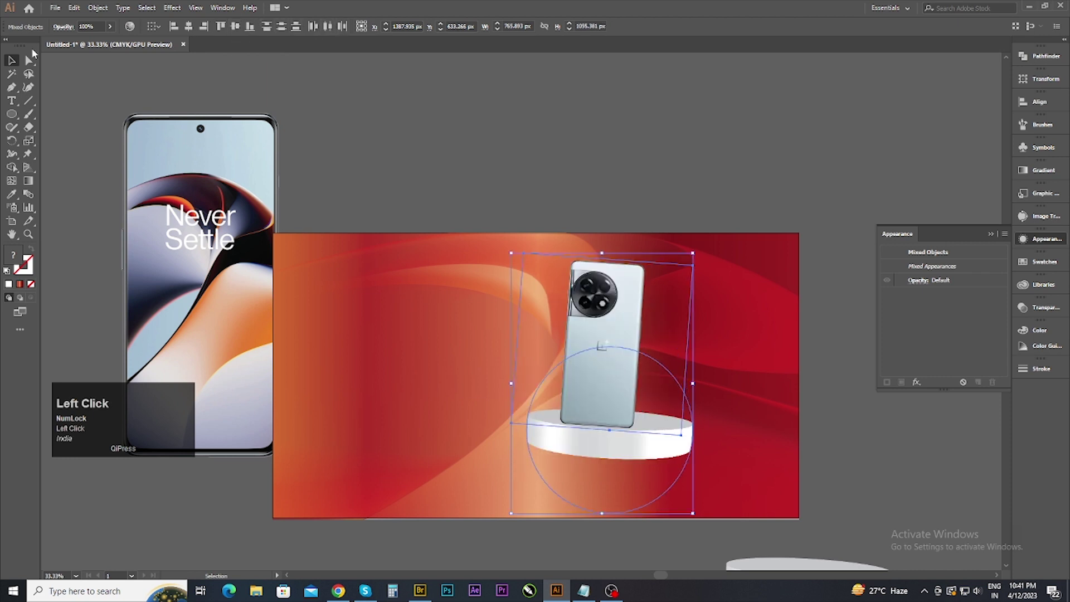
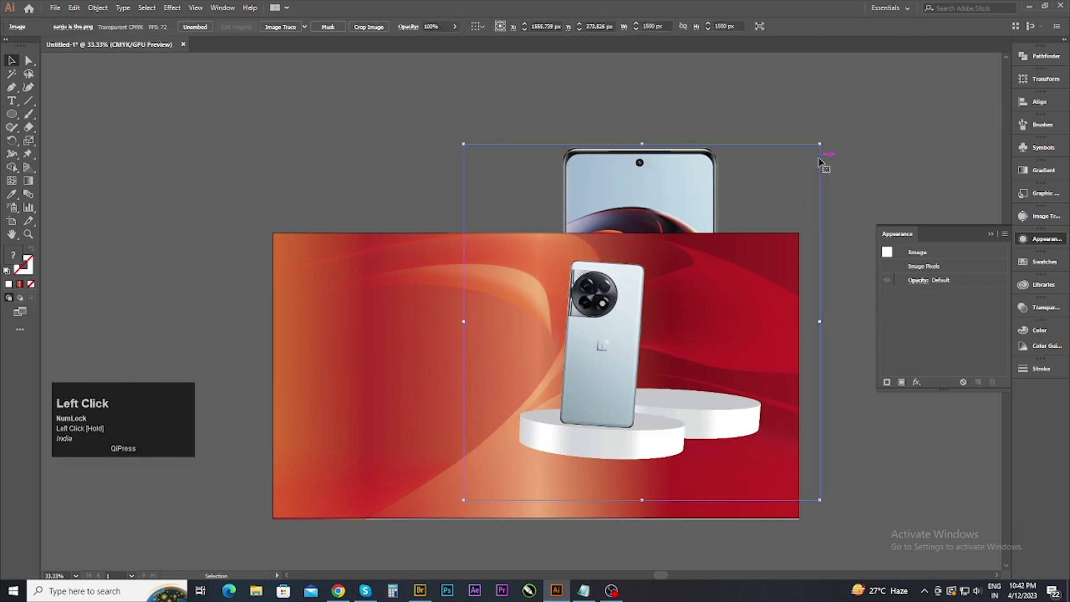
key("ctrl+]")
key("ctrl+[")
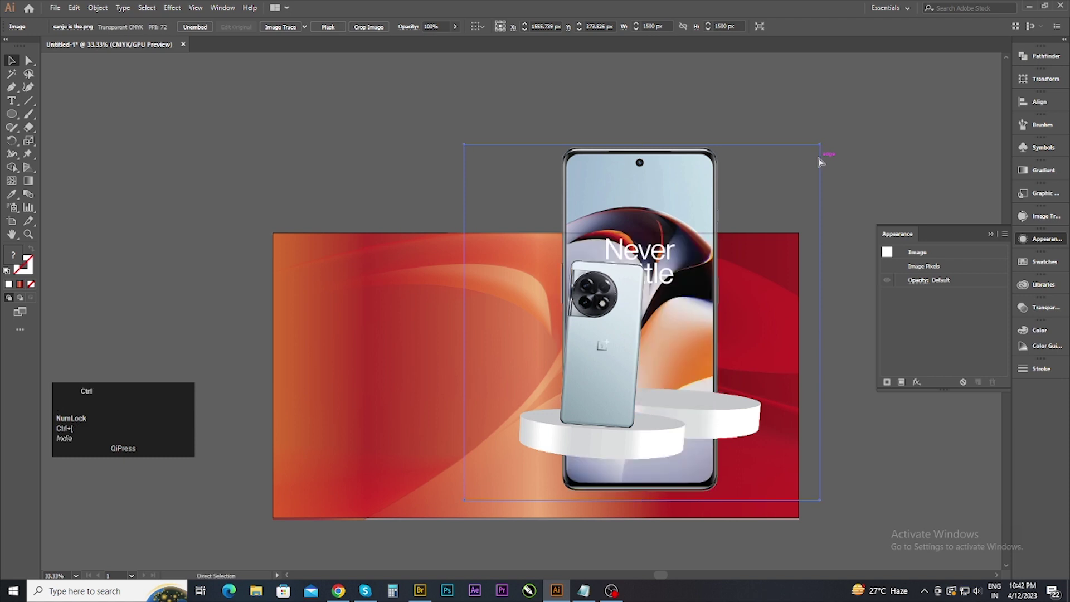
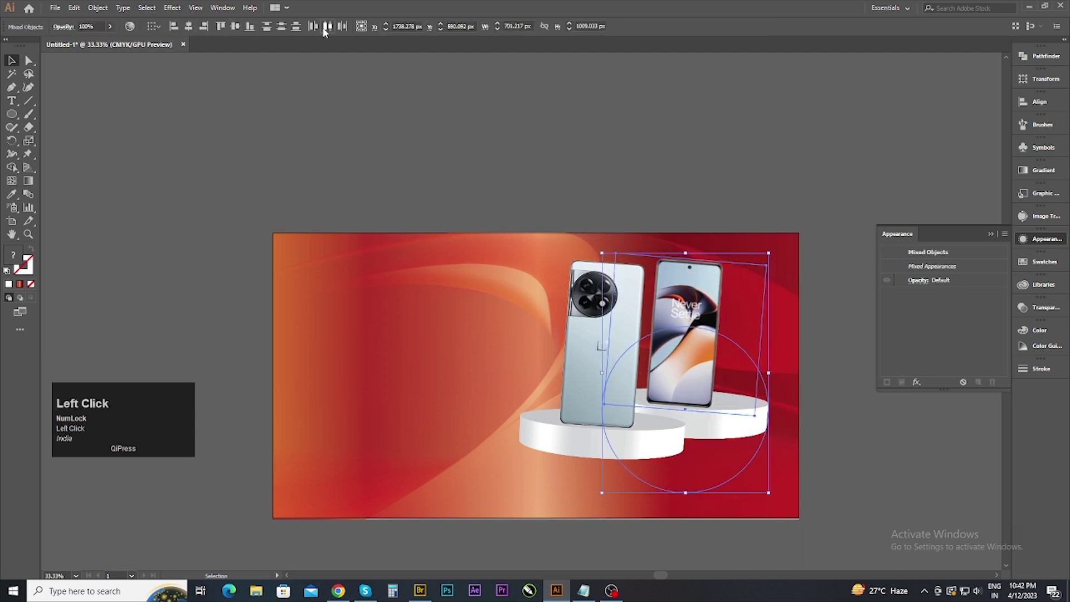
Step: Nudge the second phone and podium up and right so it sits behind the first
key("Right")
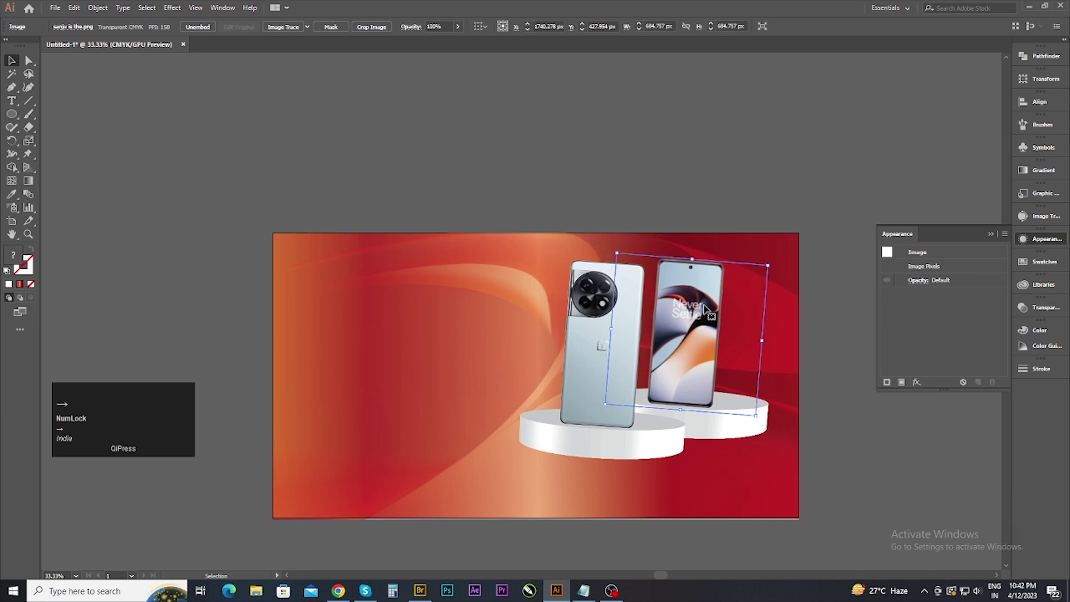
key("Up")
key("Right")
key("Up")
key("Right")
key("Up")
key("Right")
Step: Select both phone-and-podium sets and move them lower on the banner
left_click(877, 430)
left_click(596, 449)
key("Down")
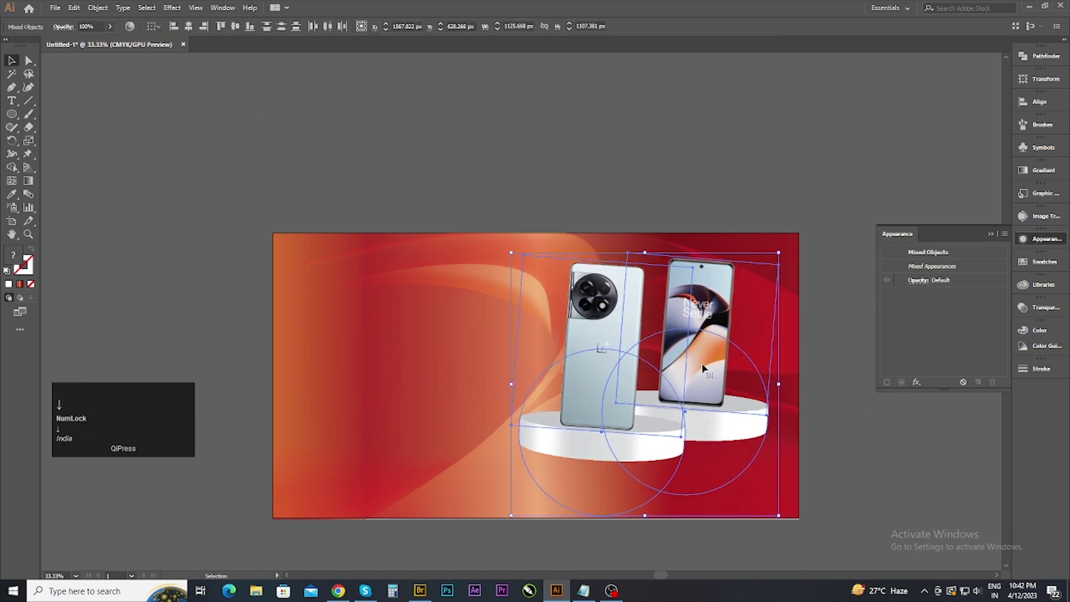
left_click_drag(700, 351, 873, 437)
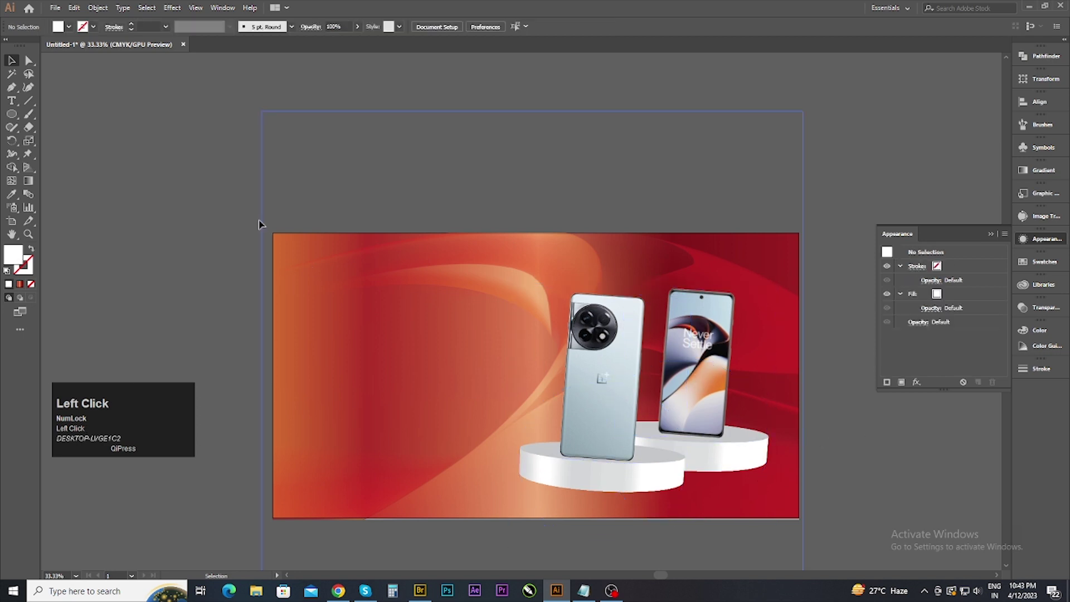
Step: Draw a thin white ellipse on the pasteboard left of the artboard
left_click_drag(11, 120, 698, 268)
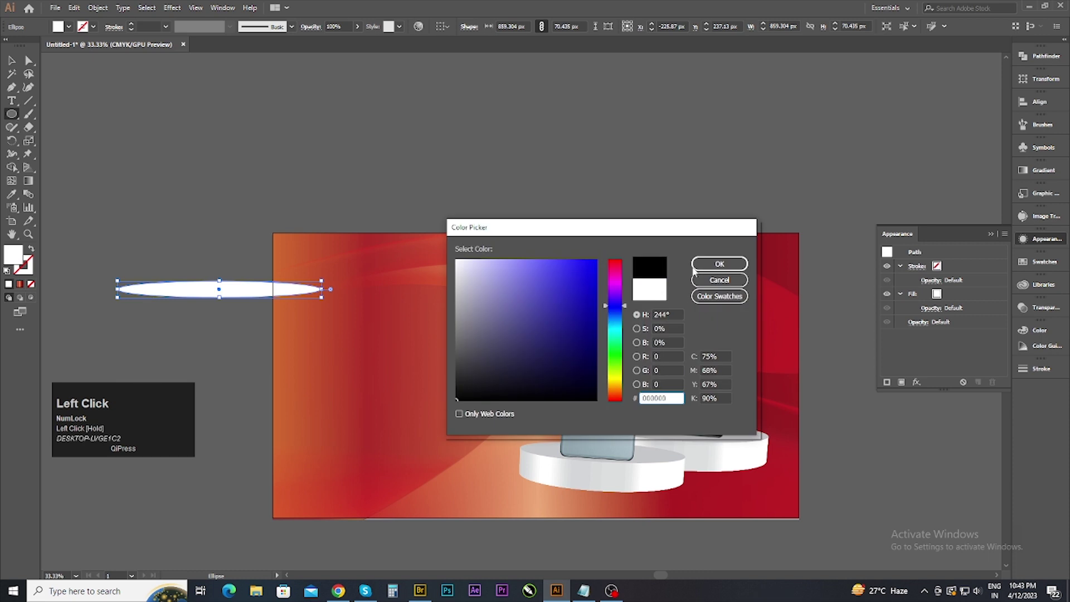
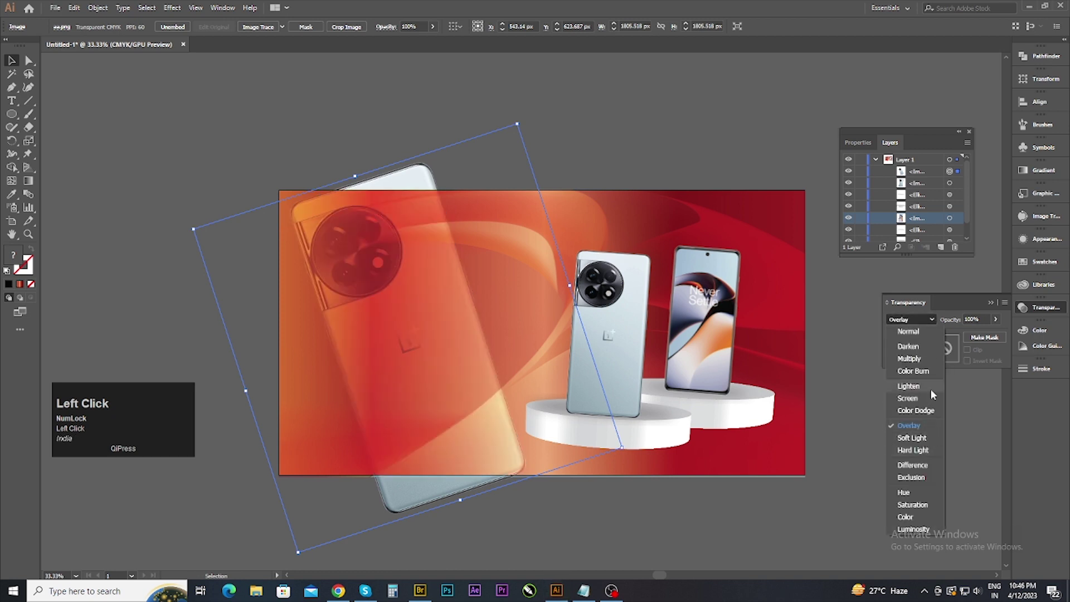
Step: Set the large tilted phone back to Normal blending and select it to fade its opacity to a faint watermark
left_click(911, 335)
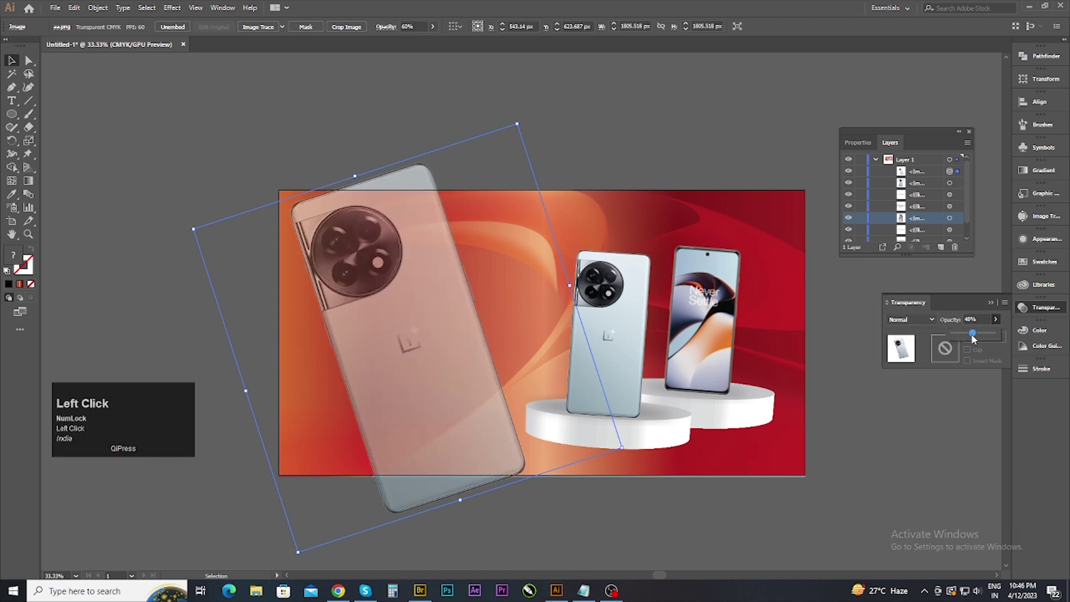
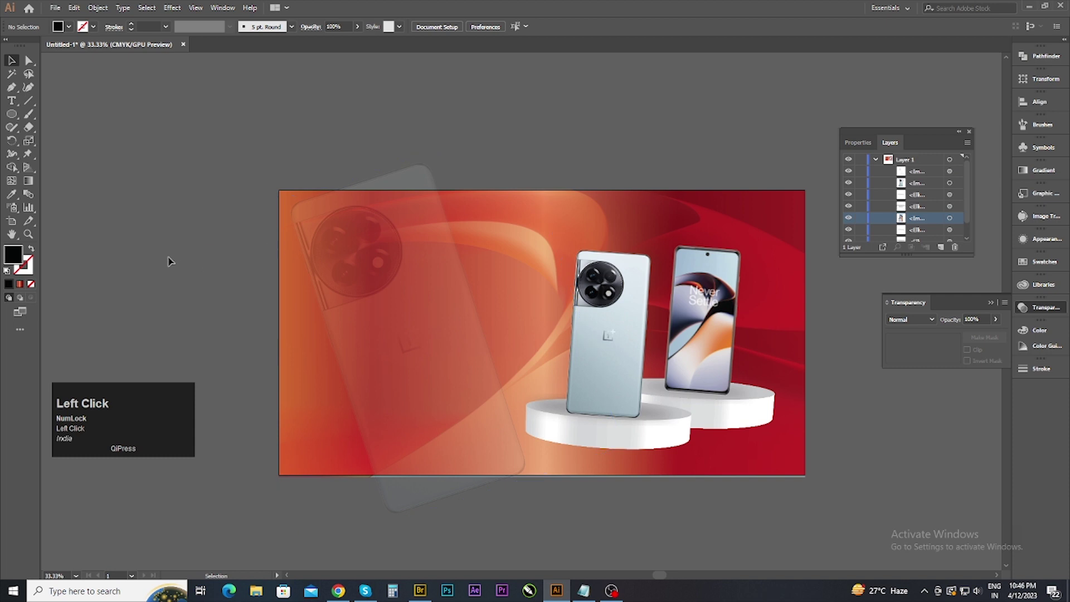
left_click(362, 316)
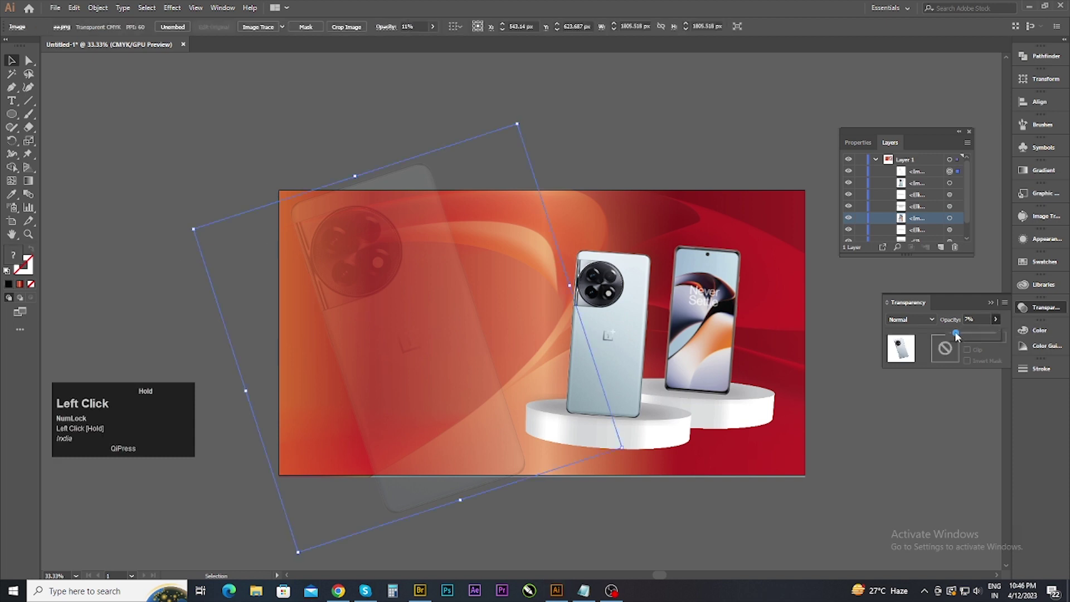
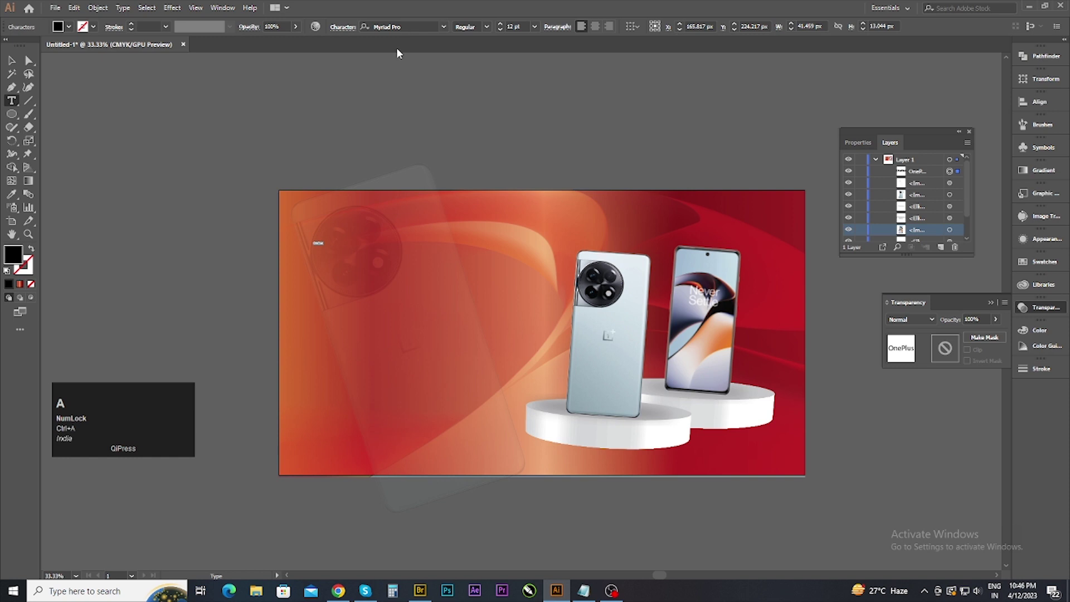
Step: Finish the OnePlus heading, show the Character panel, set its fill white and browse the font list
key("ctrl+t")
left_click_drag(843, 76, 842, 157)
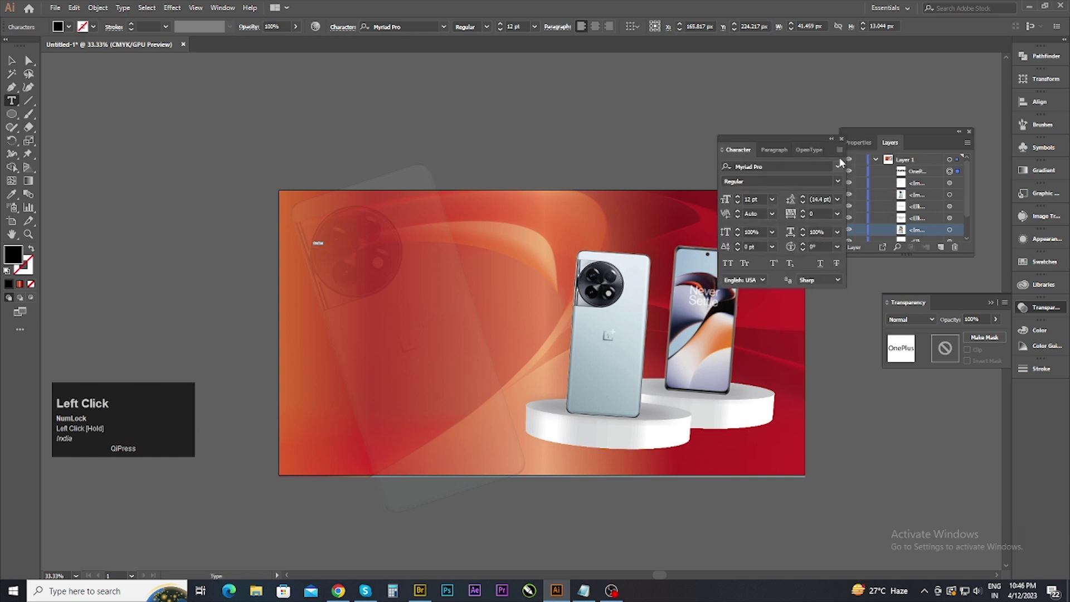
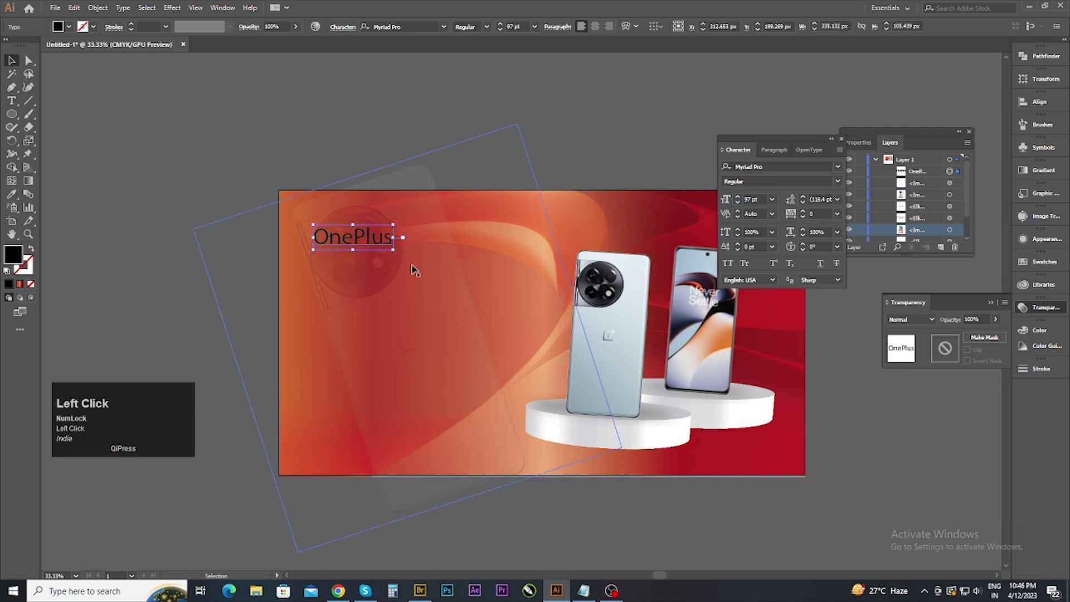
left_click(385, 245)
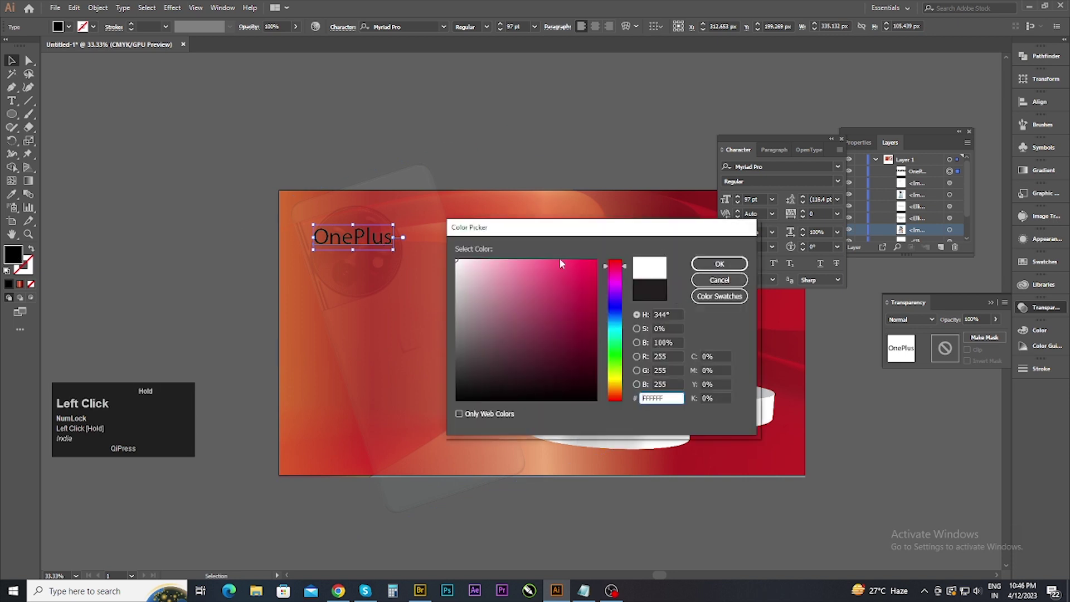
left_click(840, 170)
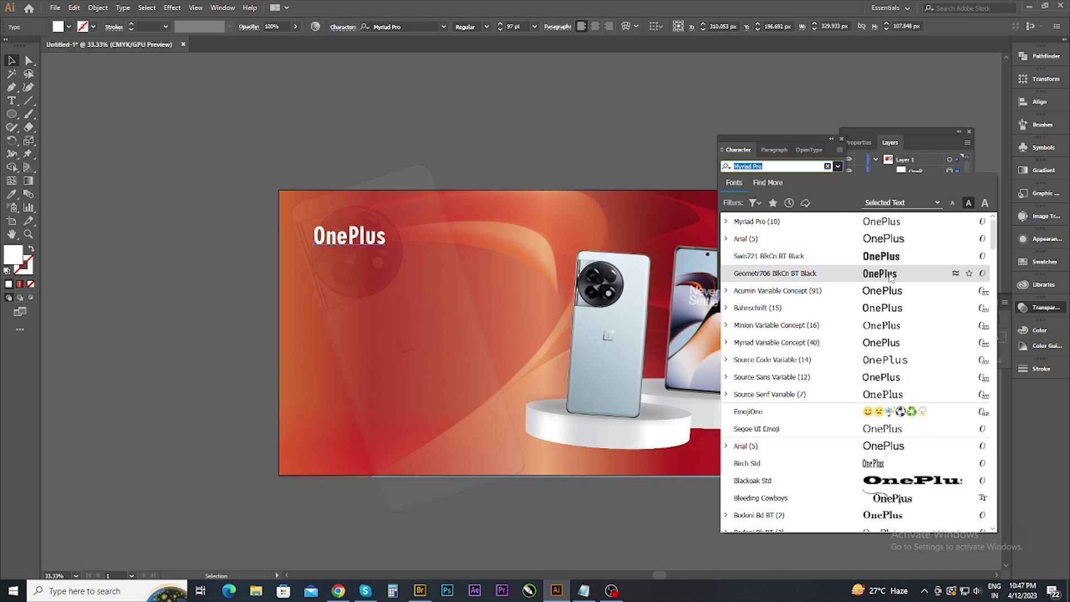
scroll("down", 3)
Step: Search 'ar' in the Character font field and set the OnePlus heading in Arial Regular
scroll("down", 3)
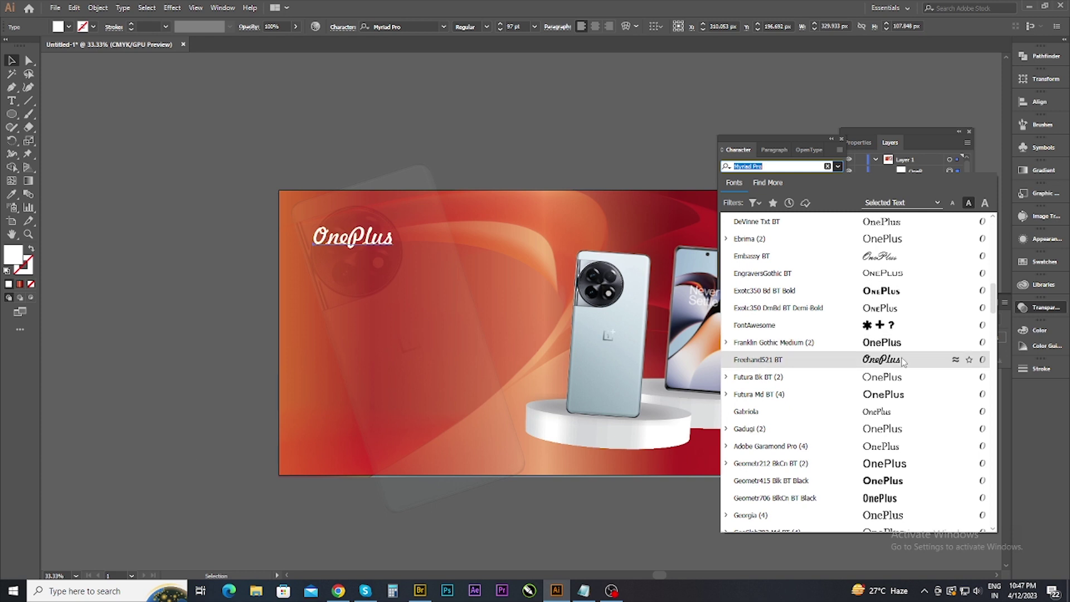
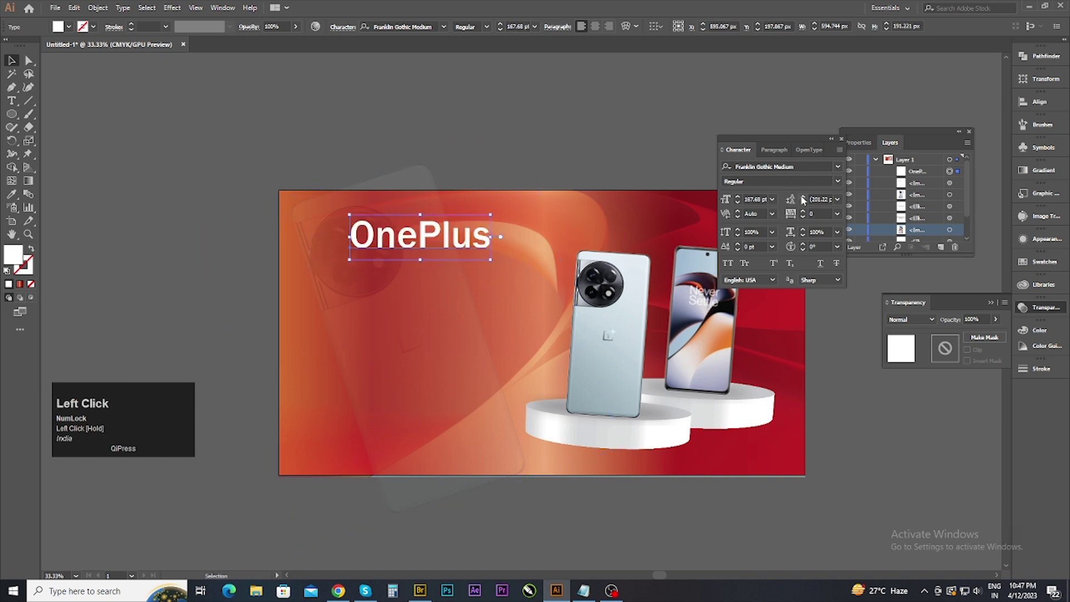
type("ar")
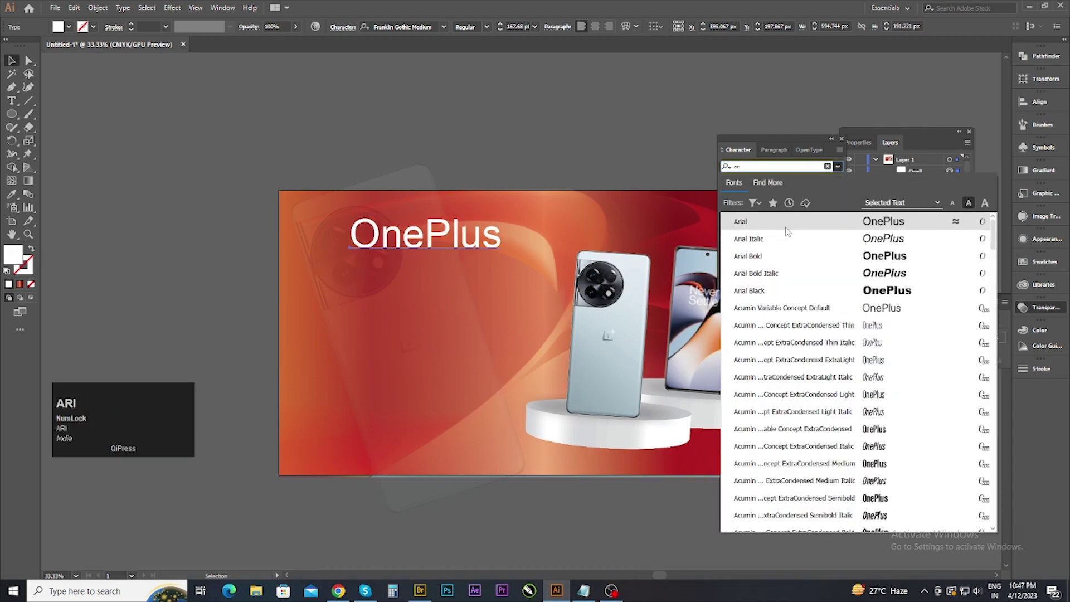
left_click(784, 227)
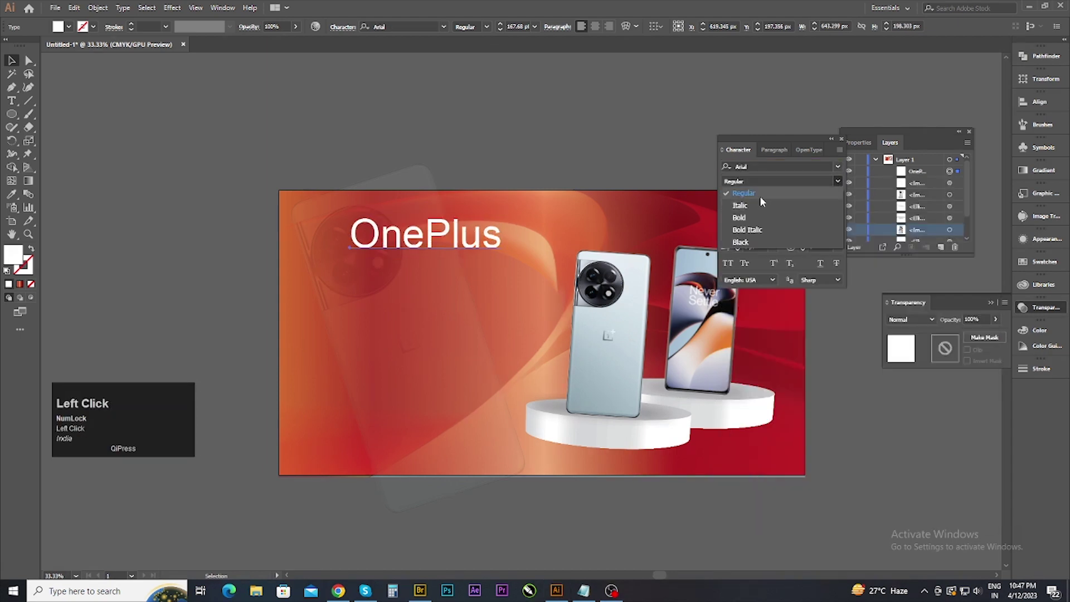
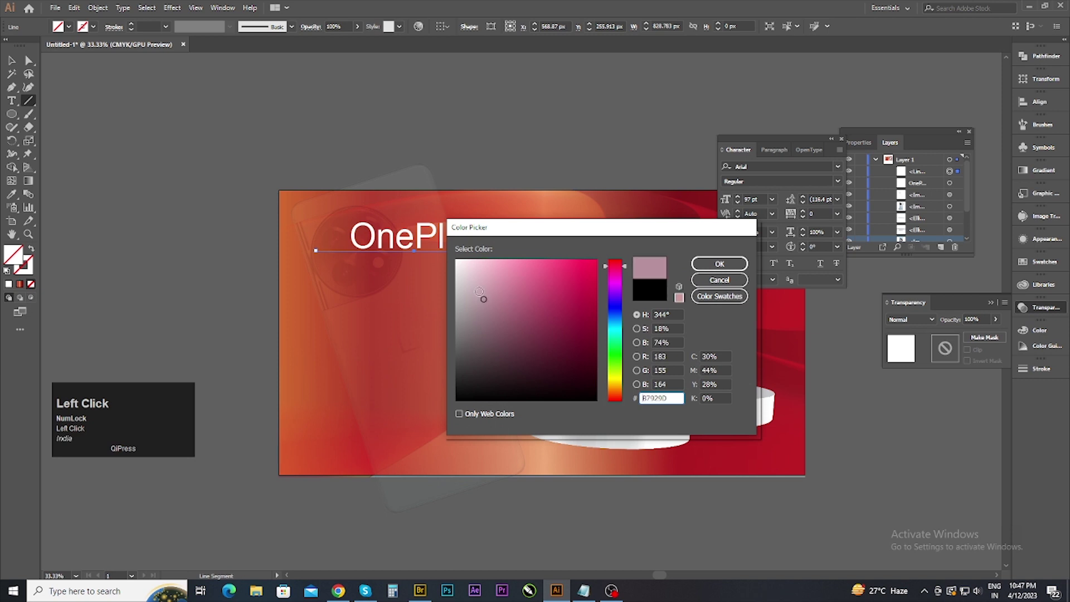
Step: Give the underline beneath the heading a white 3 pt stroke and deselect to review it
key("Down")
left_click(388, 256)
key("Down")
left_click(171, 31)
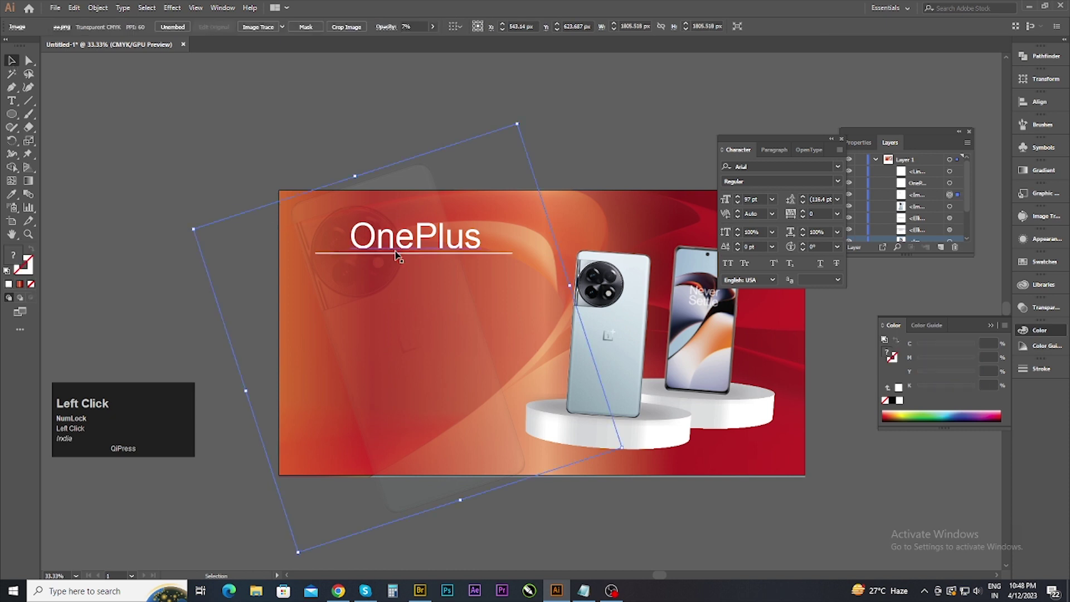
key("Down")
left_click(425, 241)
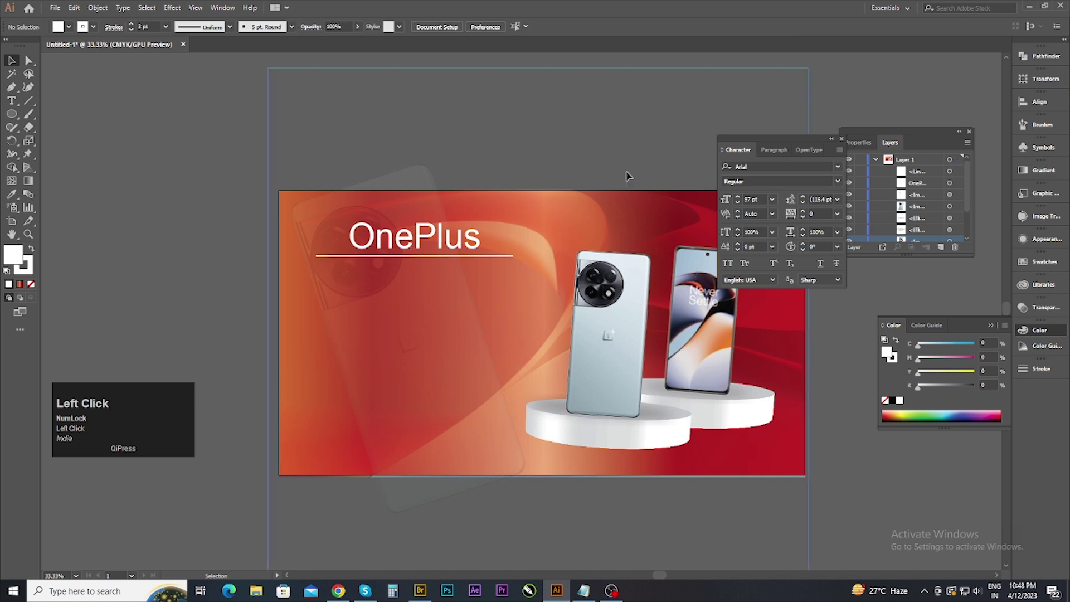
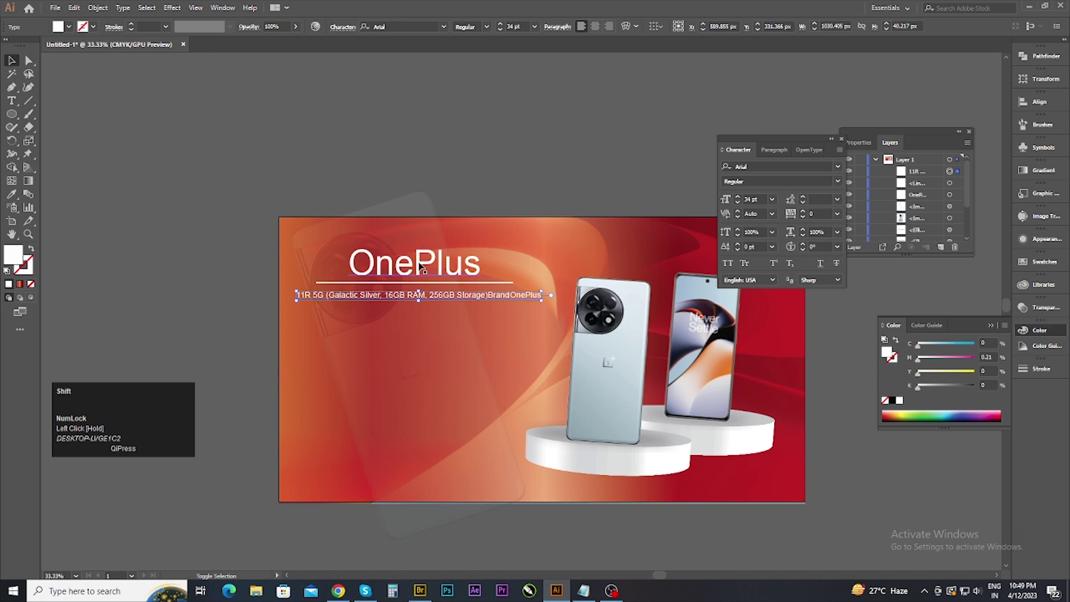
Step: Select heading, underline and specs line together, align them horizontally centred, then deselect
left_click(674, 24)
key("ctrl+z")
left_click(674, 29)
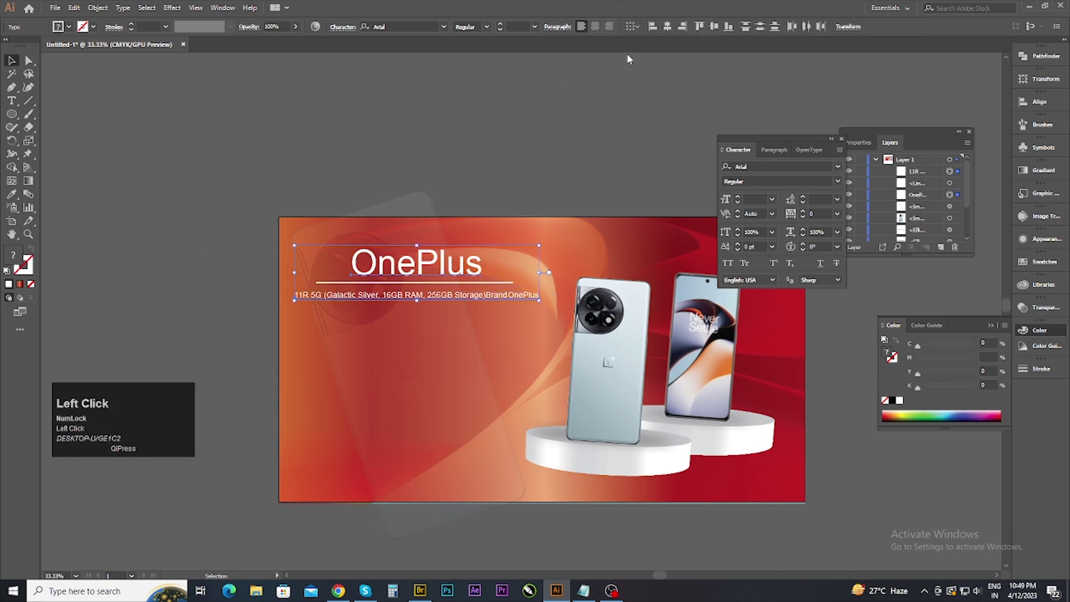
key("Up")
left_click(498, 199)
key("Down")
left_click(572, 154)
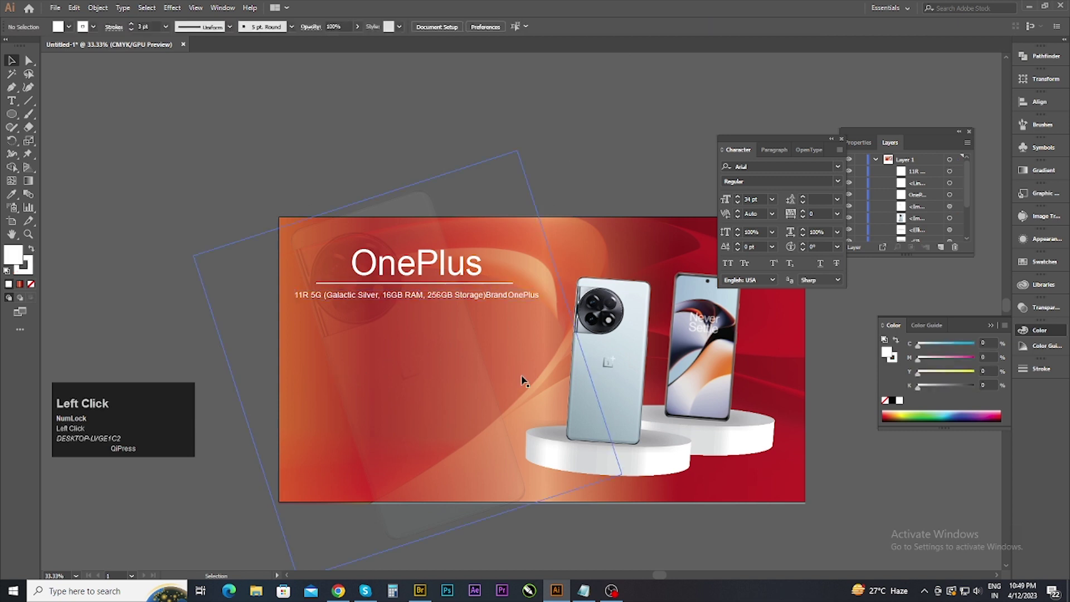
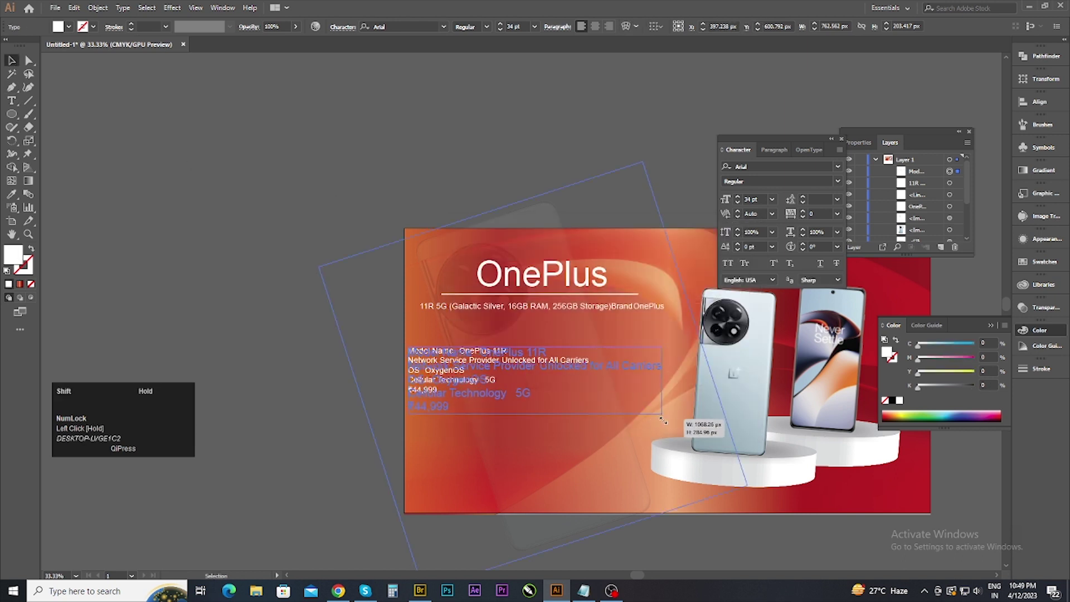
Step: Select the heading, underline and subtitle together and nudge them slightly lower, then deselect
key("Right")
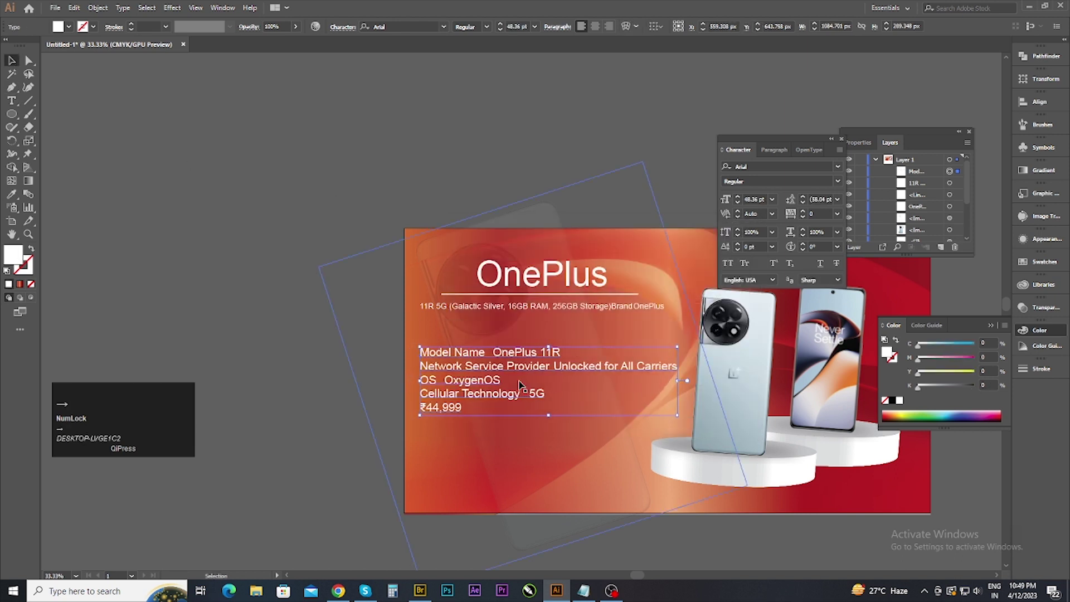
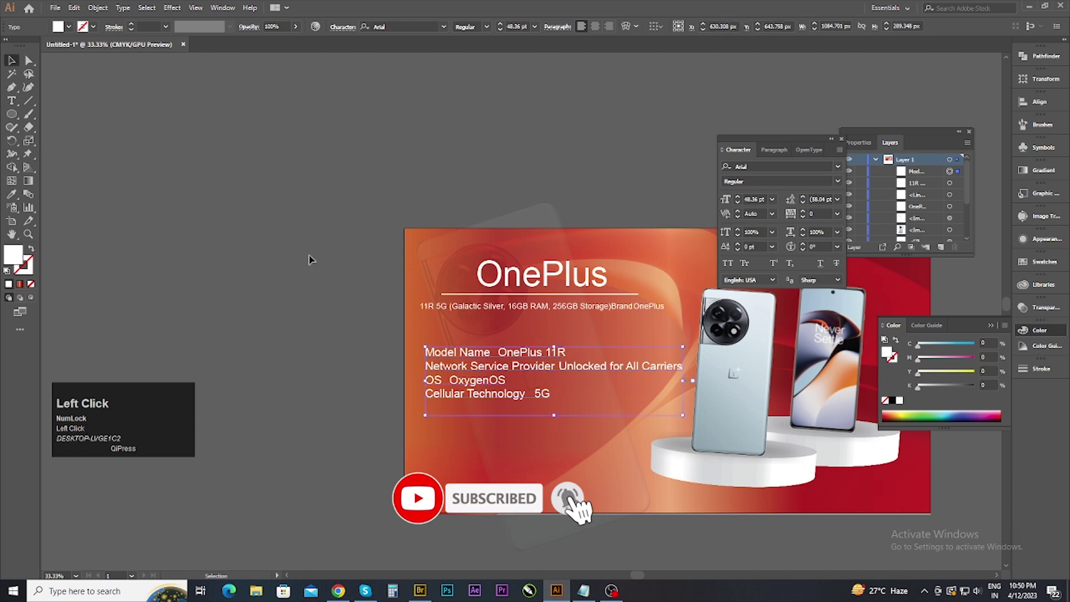
left_click(442, 313)
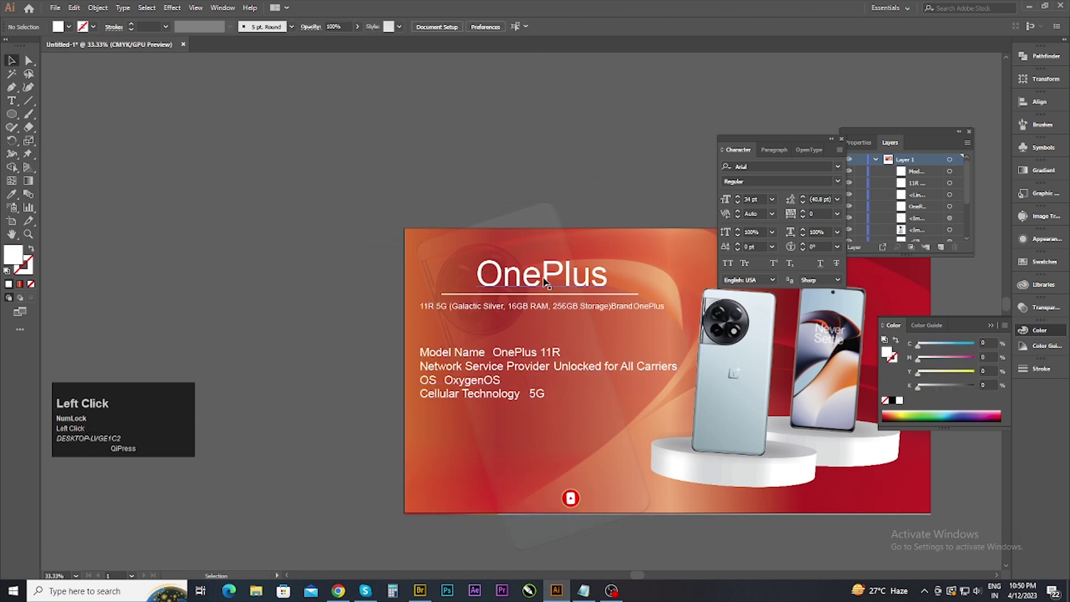
left_click(548, 277)
left_click(629, 300)
key("Down")
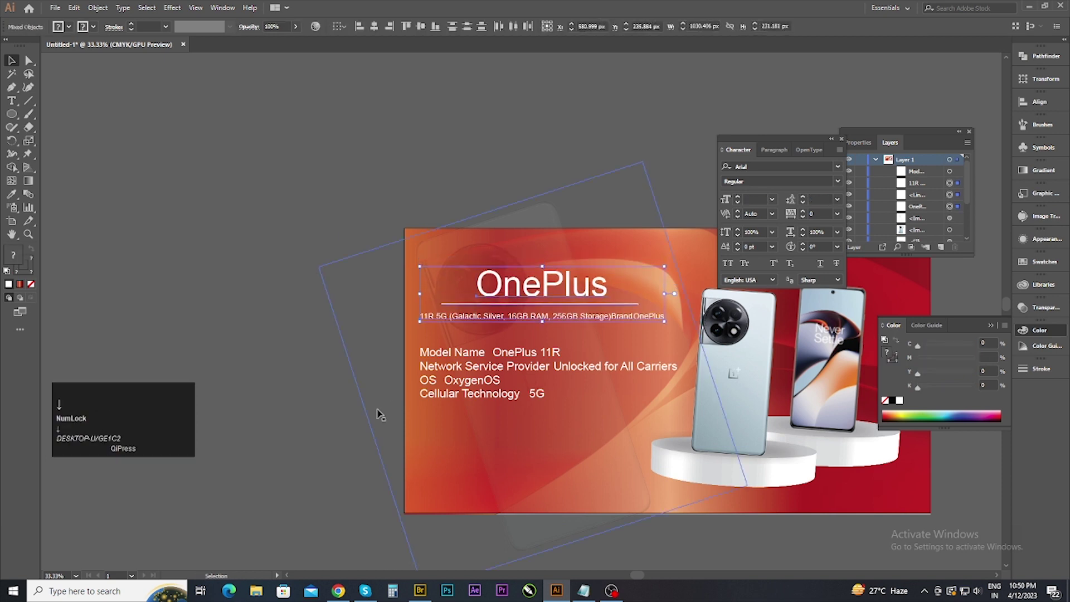
left_click(329, 398)
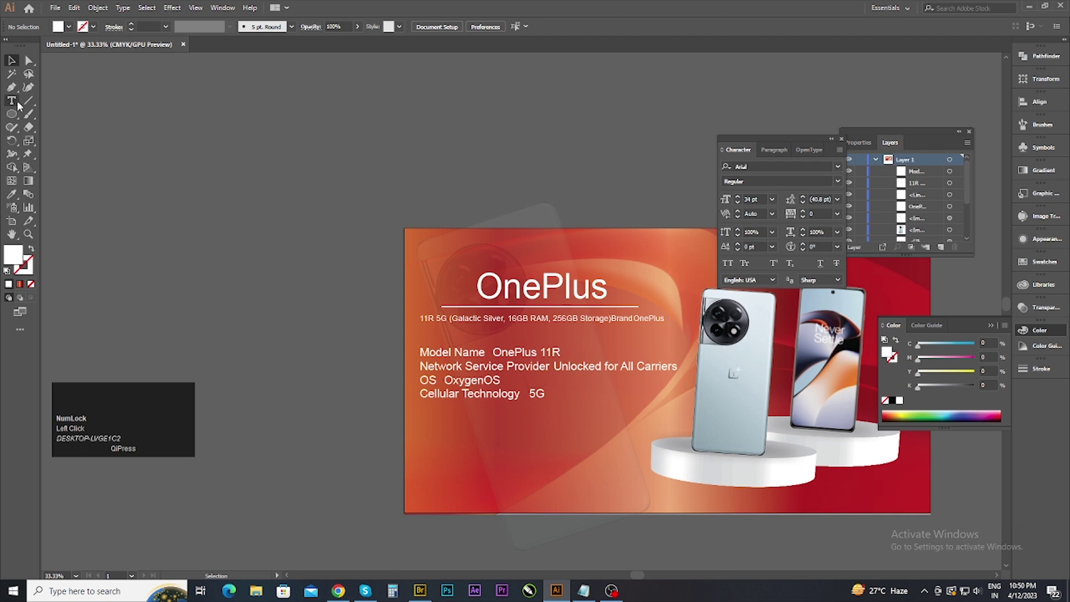
Step: Paste the ₹44,999 price as large bold white Arial text and place it under the specs list
left_click(18, 105)
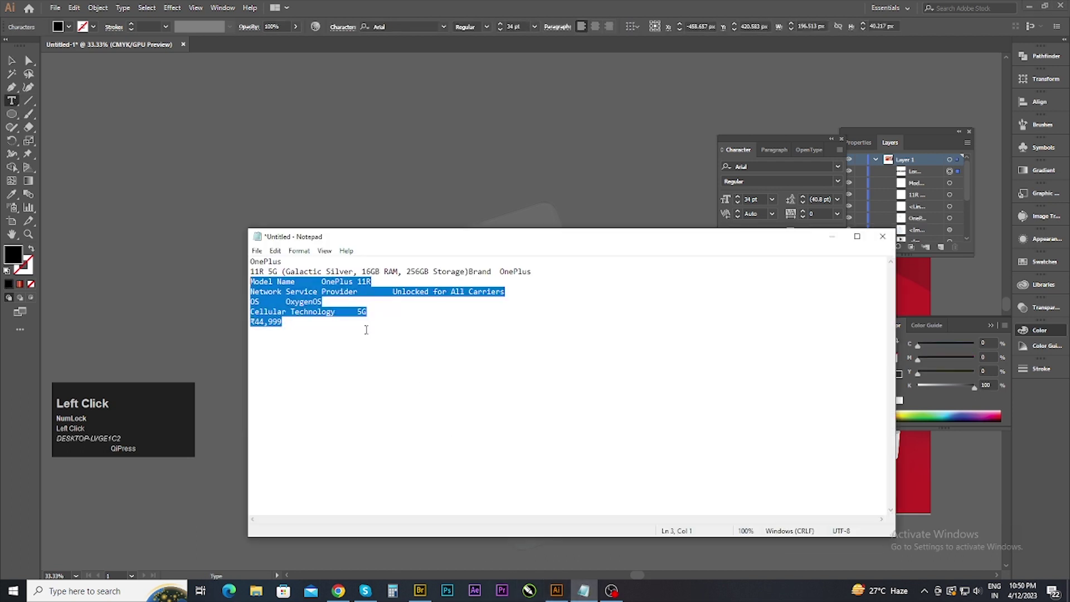
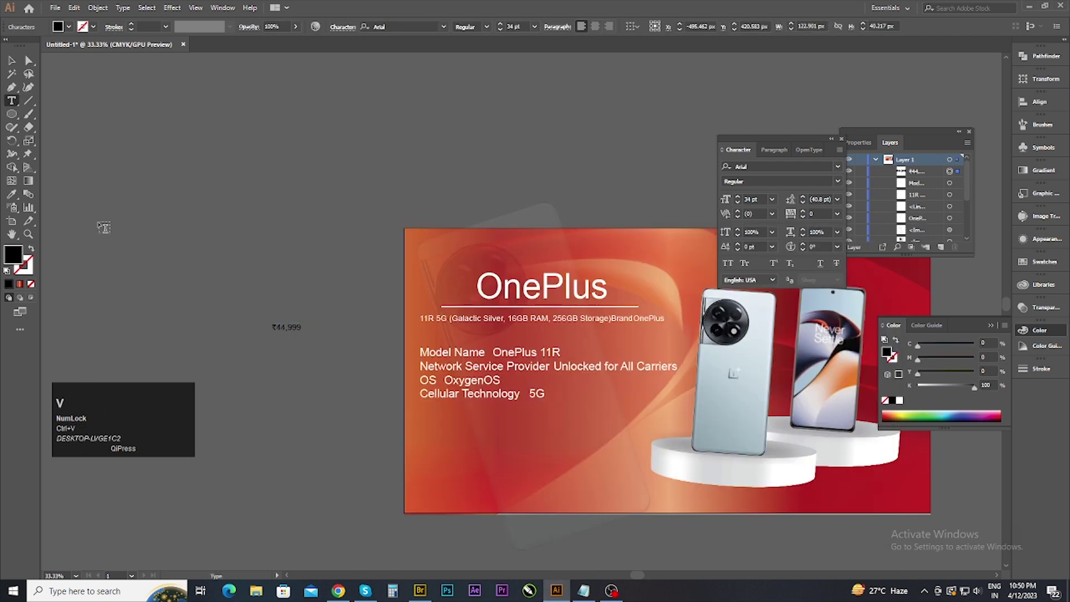
key("ctrl+a")
left_click(23, 262)
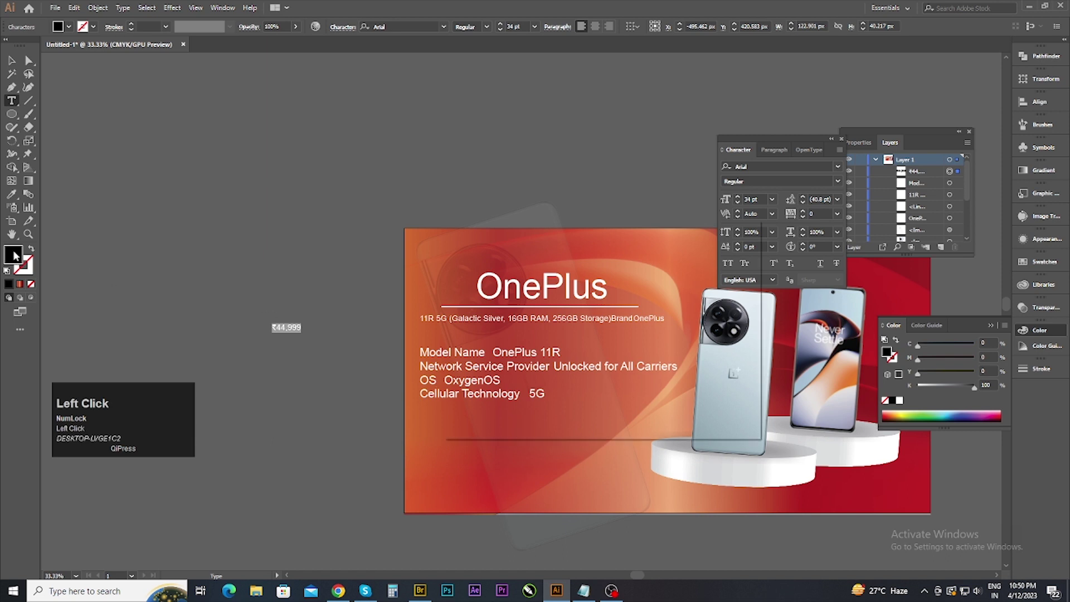
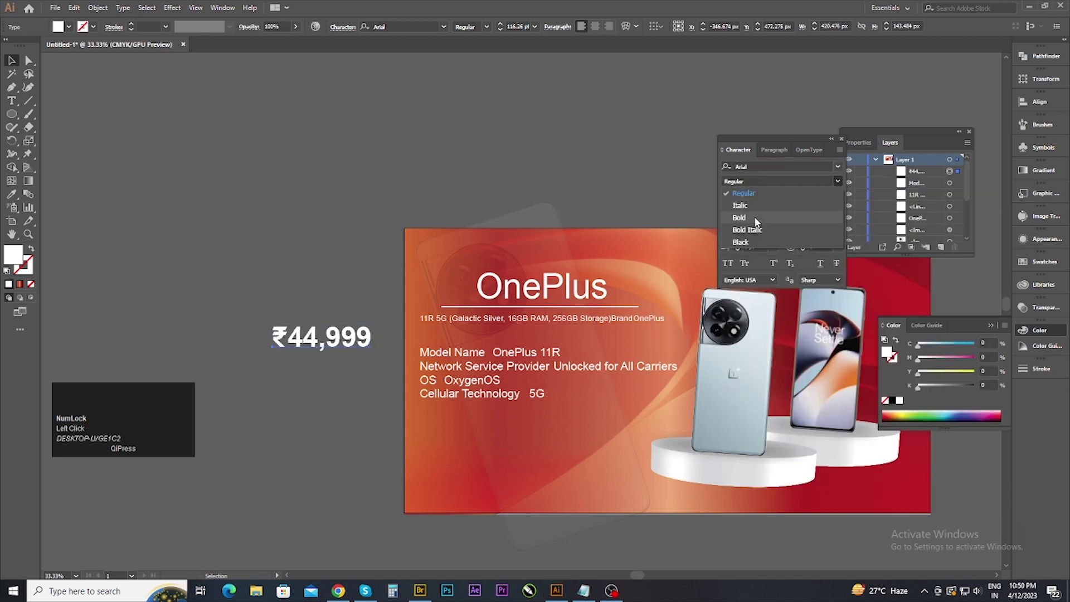
left_click_drag(757, 227, 439, 399)
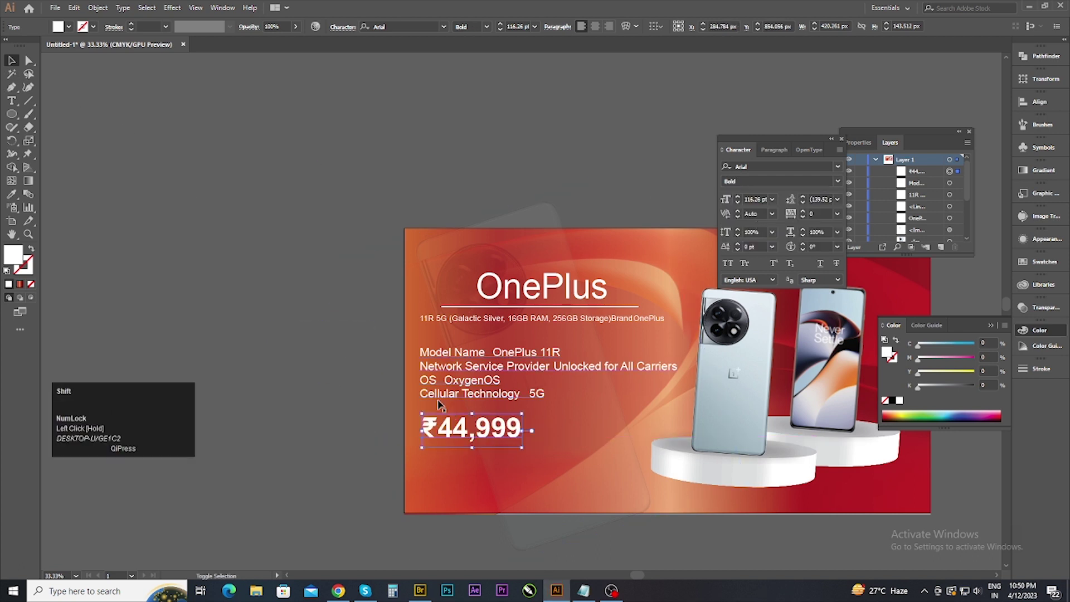
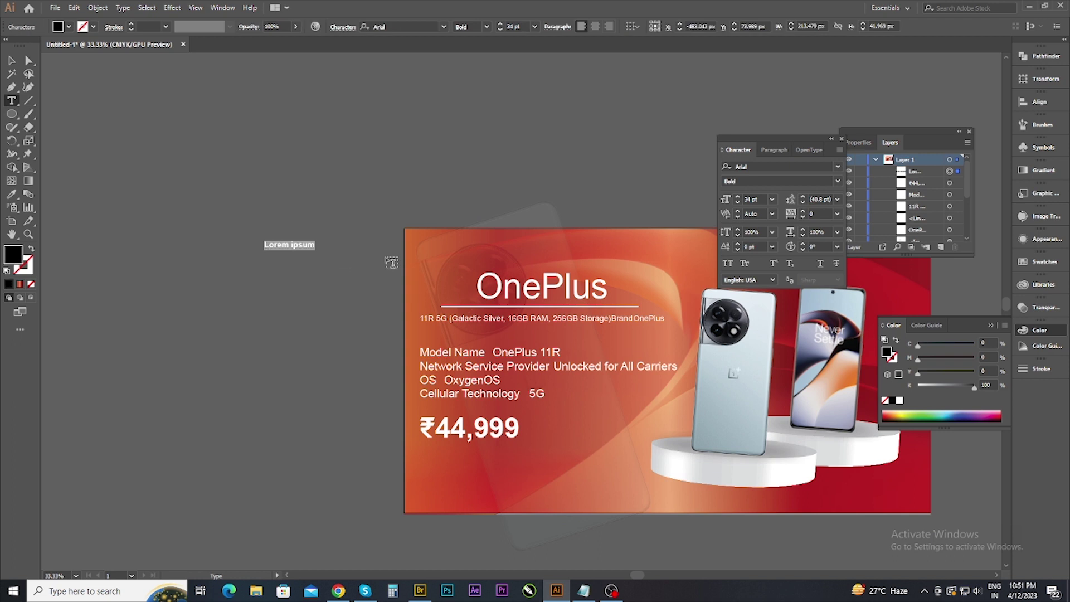
Step: Enter the tagline text 'For Poster Design' in bold white beneath the price
key("p")
key("p")
type("oster")
key("space")
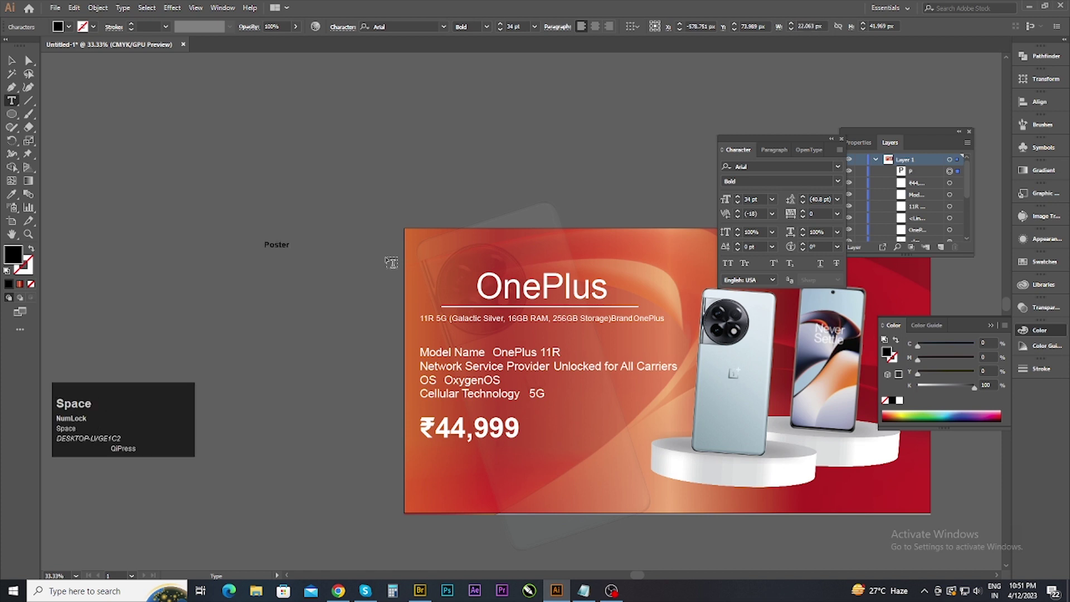
key("f")
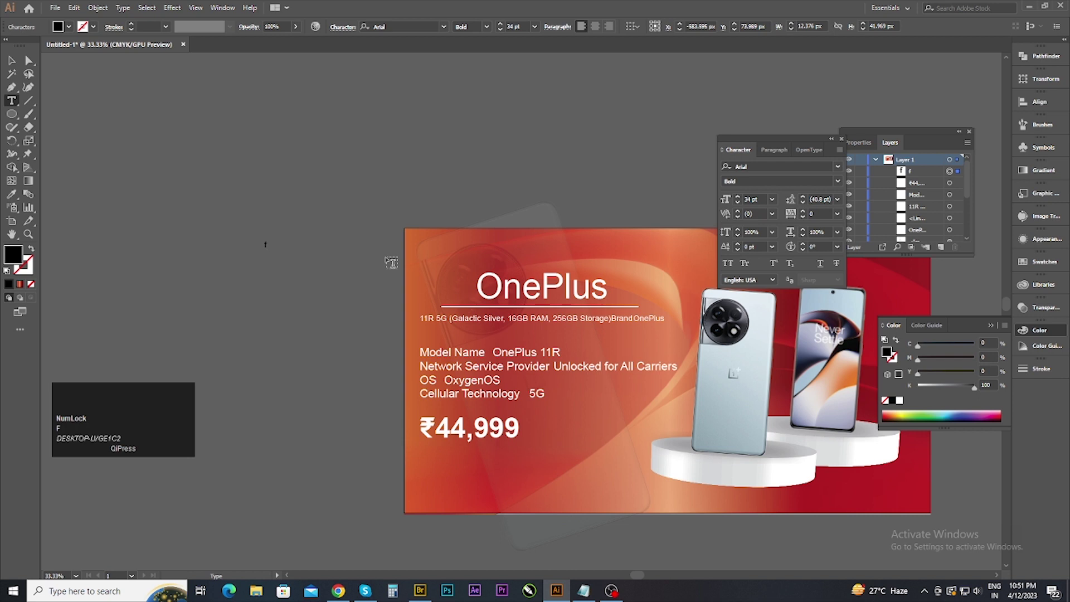
type("or")
key("space")
key("p")
type("o")
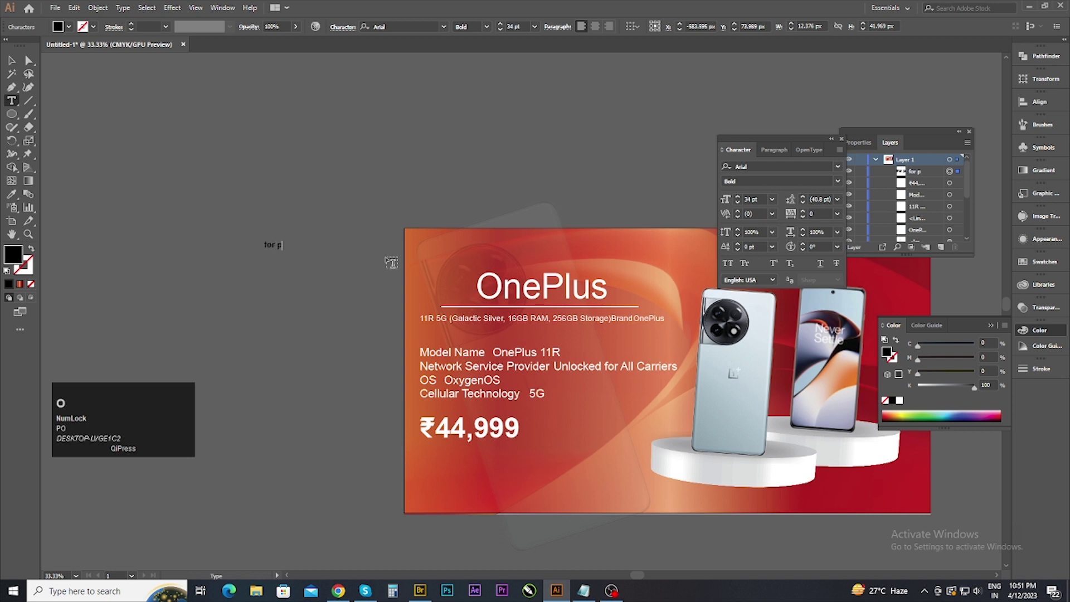
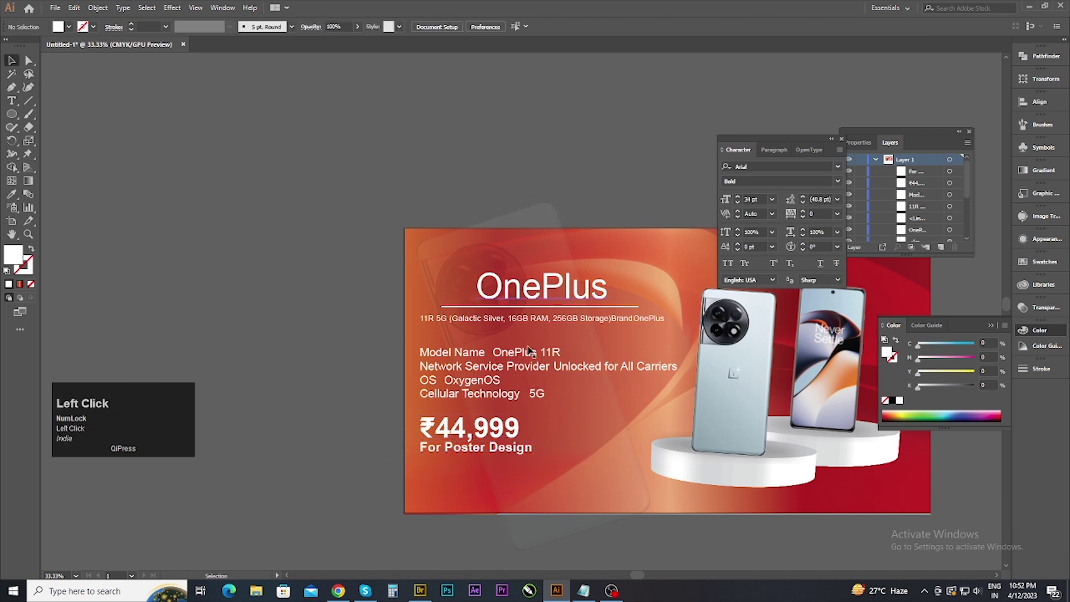
Step: Zoom out to the whole banner and select both phones with their podiums
key("Down")
left_click(343, 407)
scroll("down", 3)
left_click_drag(567, 457, 518, 492)
left_click(629, 465)
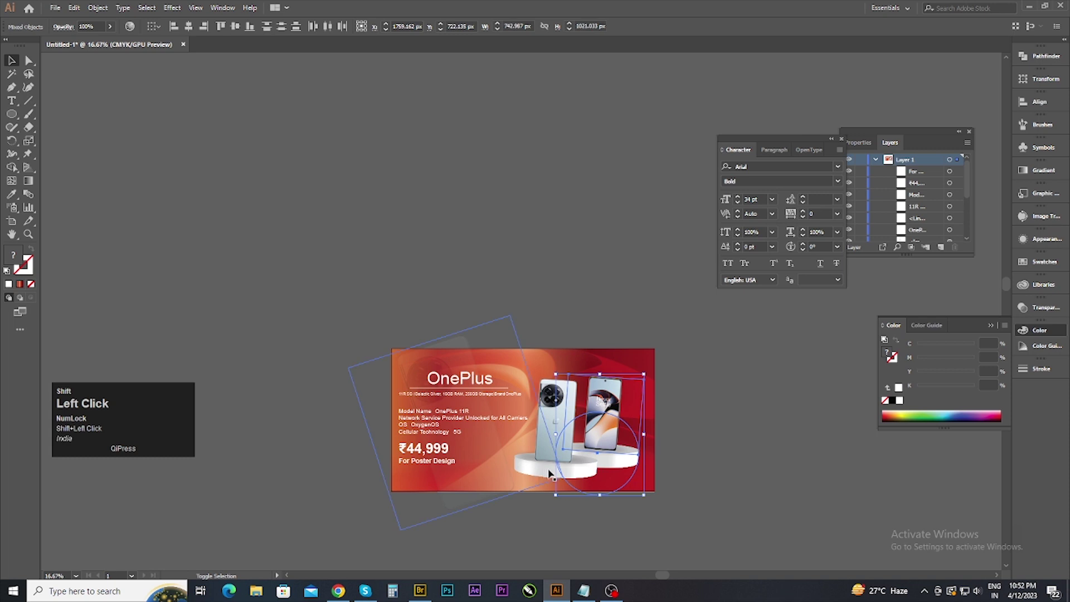
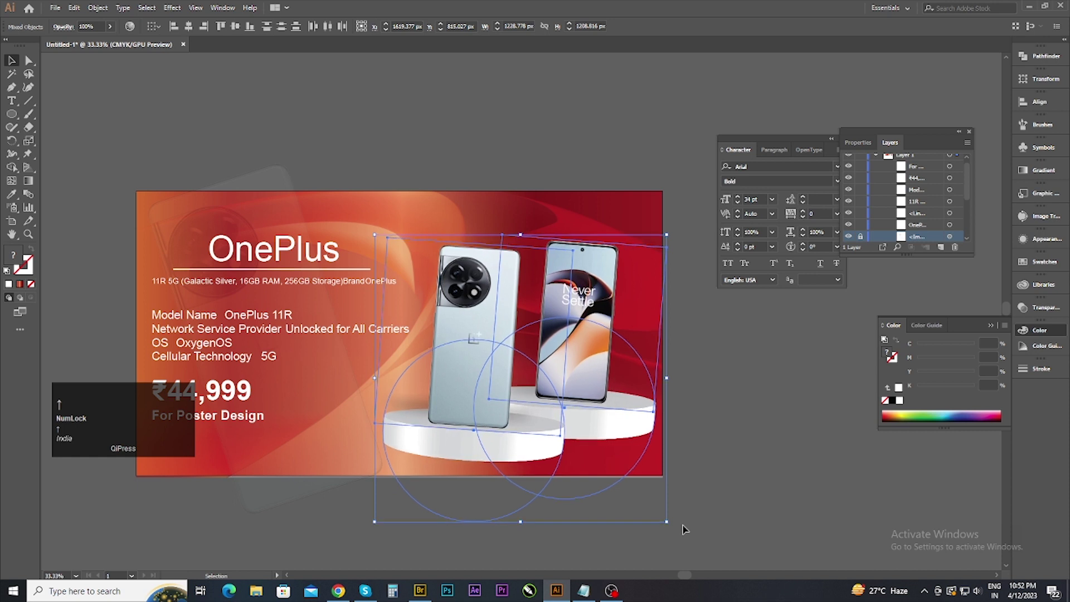
Step: Group the selected phones and podiums into one object via the context menu
key("Right")
right_click(582, 329)
left_click(627, 397)
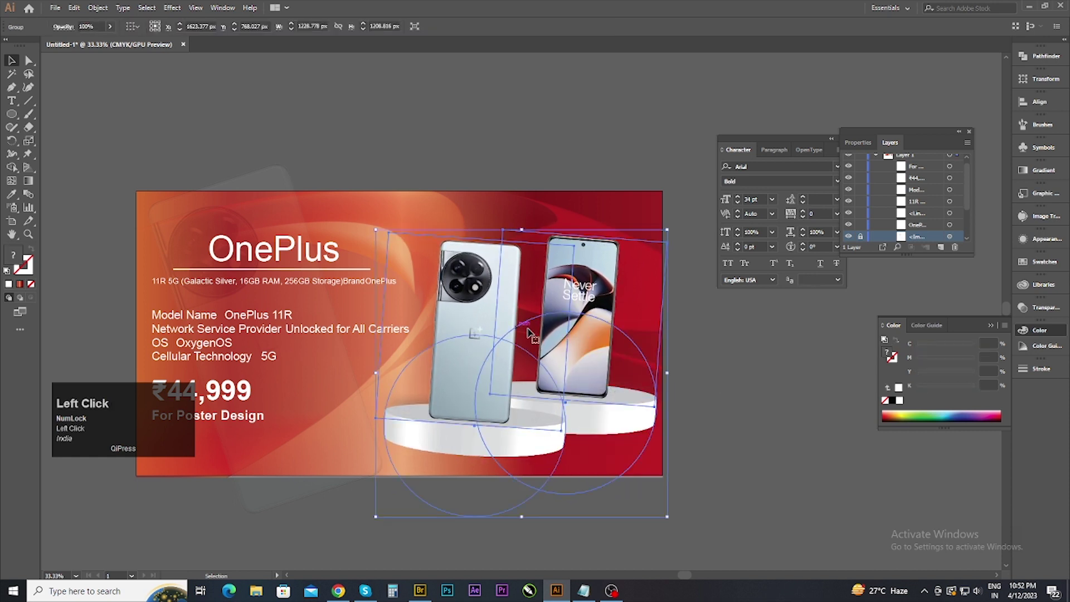
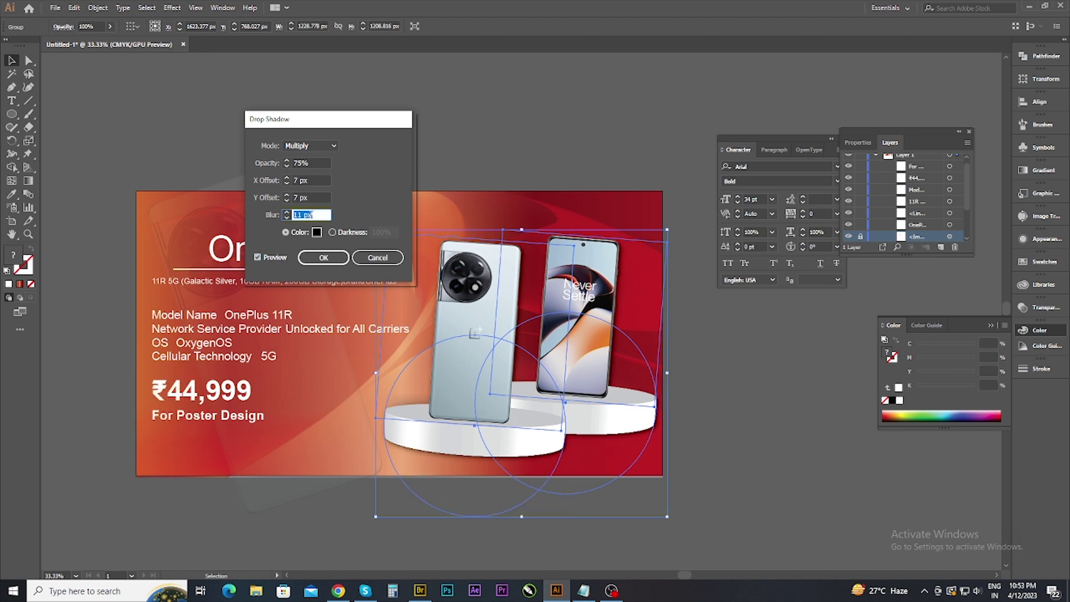
Step: Apply a black Multiply drop shadow at 77% opacity, 7 px offsets and 20 px blur to the group
scroll("up", 3)
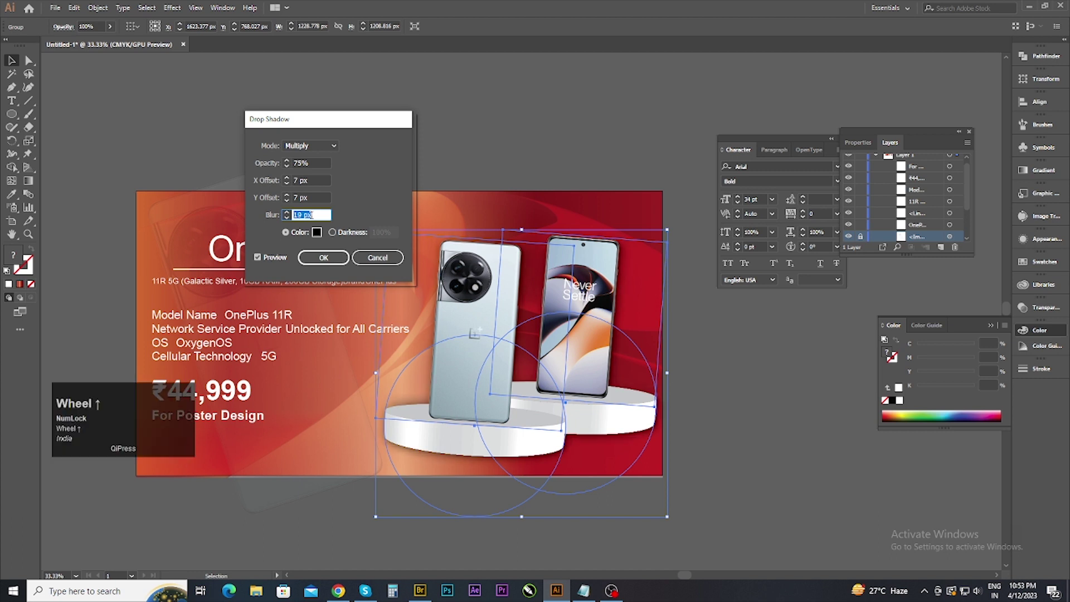
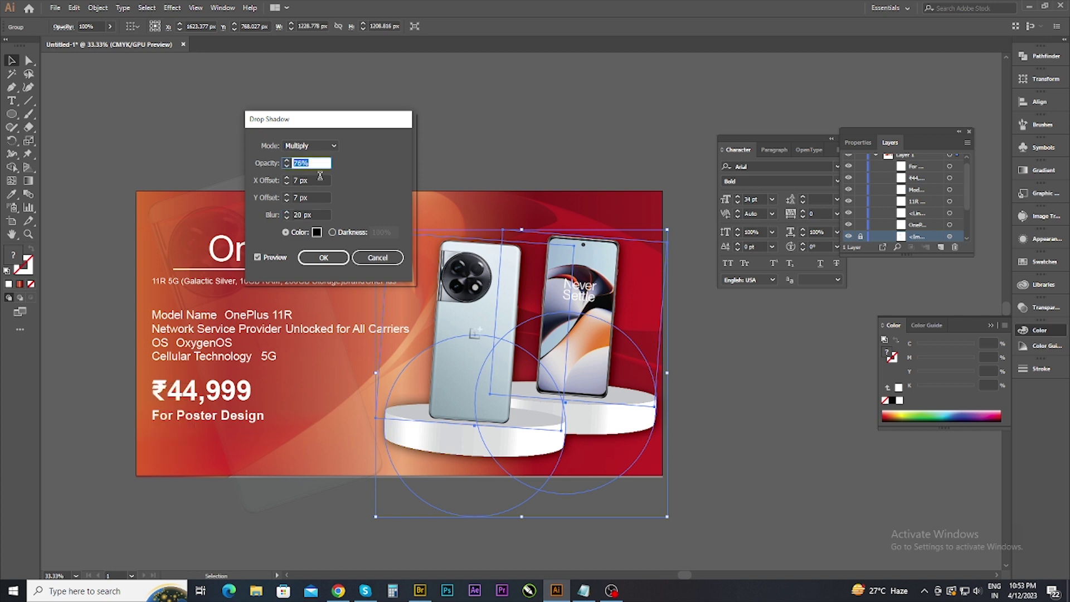
left_click(263, 262)
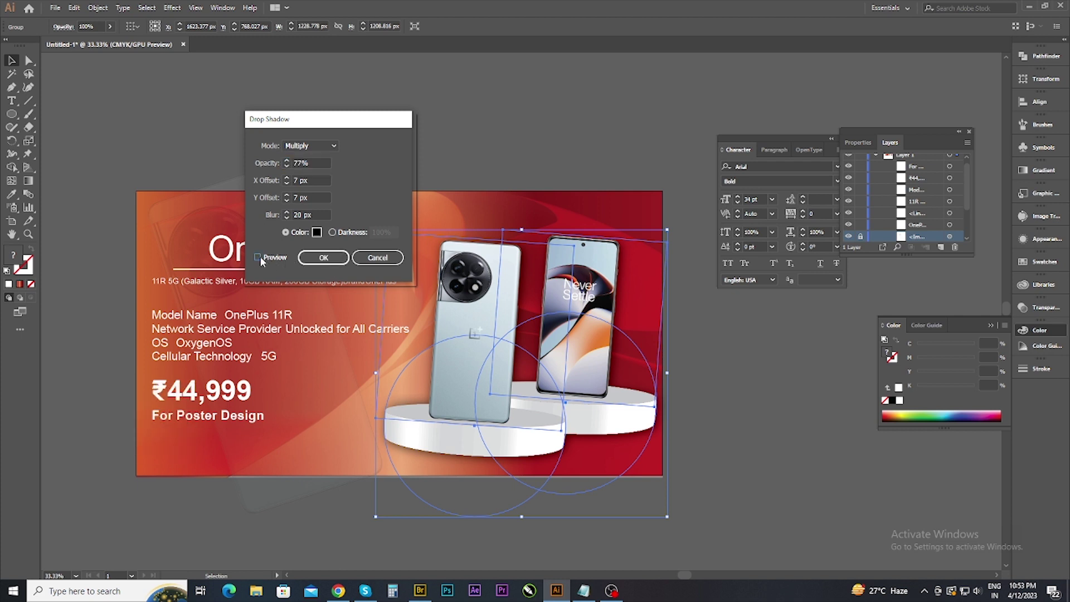
left_click(264, 262)
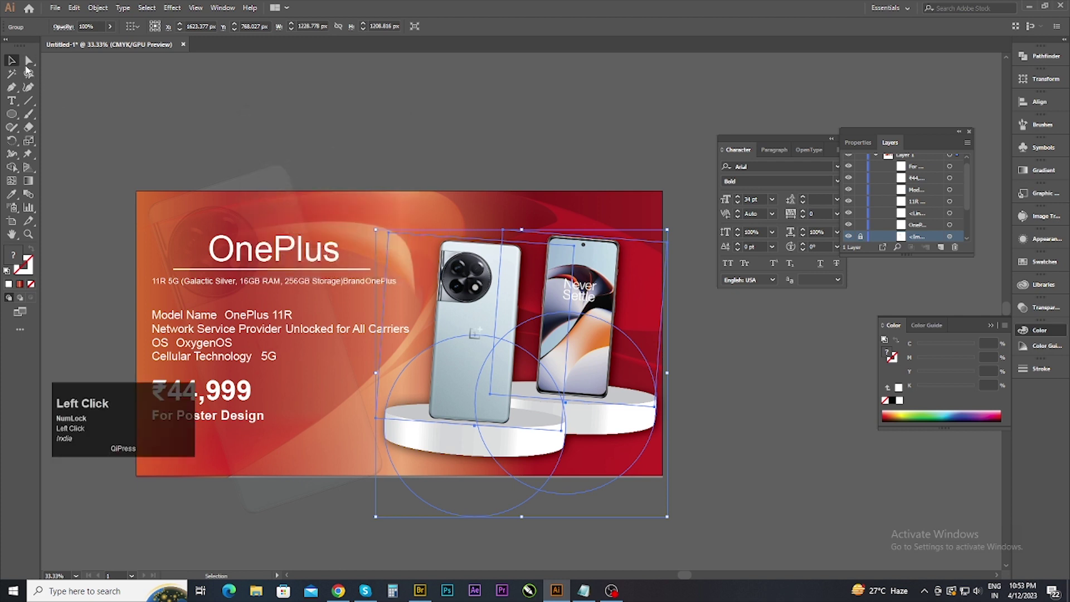
scroll("up", 3)
scroll("down", 3)
scroll("down", 3)
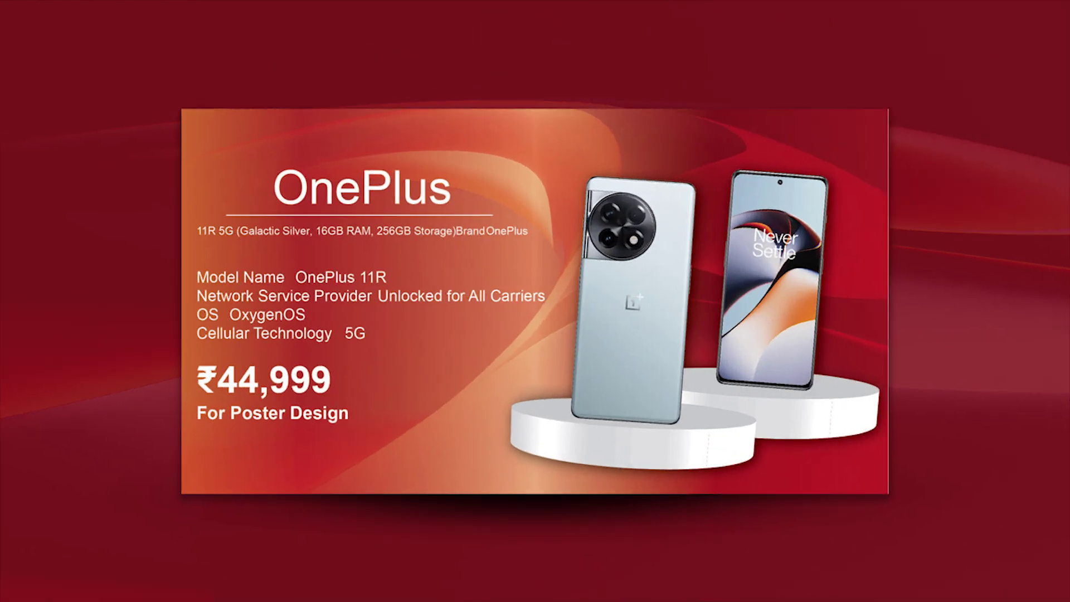